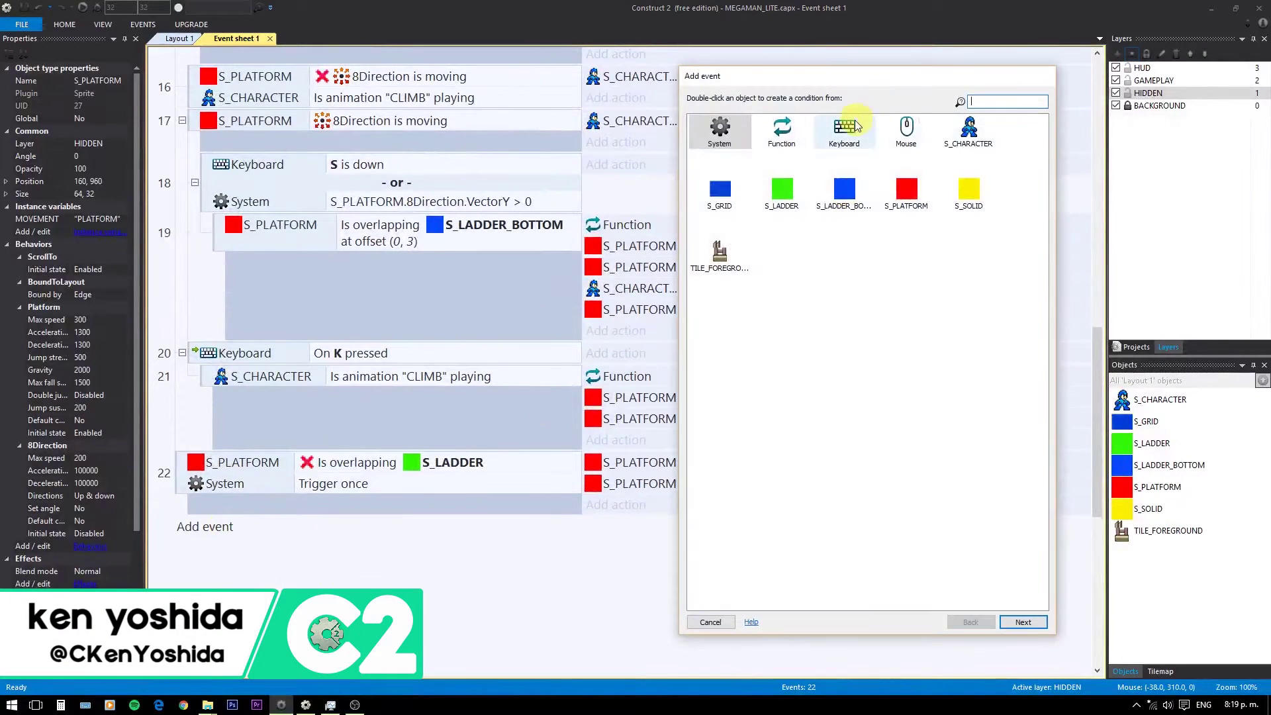
Create a new Keyboard 'On J pressed' event
{"action": "left_click", "coordinate": [749, 183]}
{"action": "double_click", "coordinate": [867, 200]}
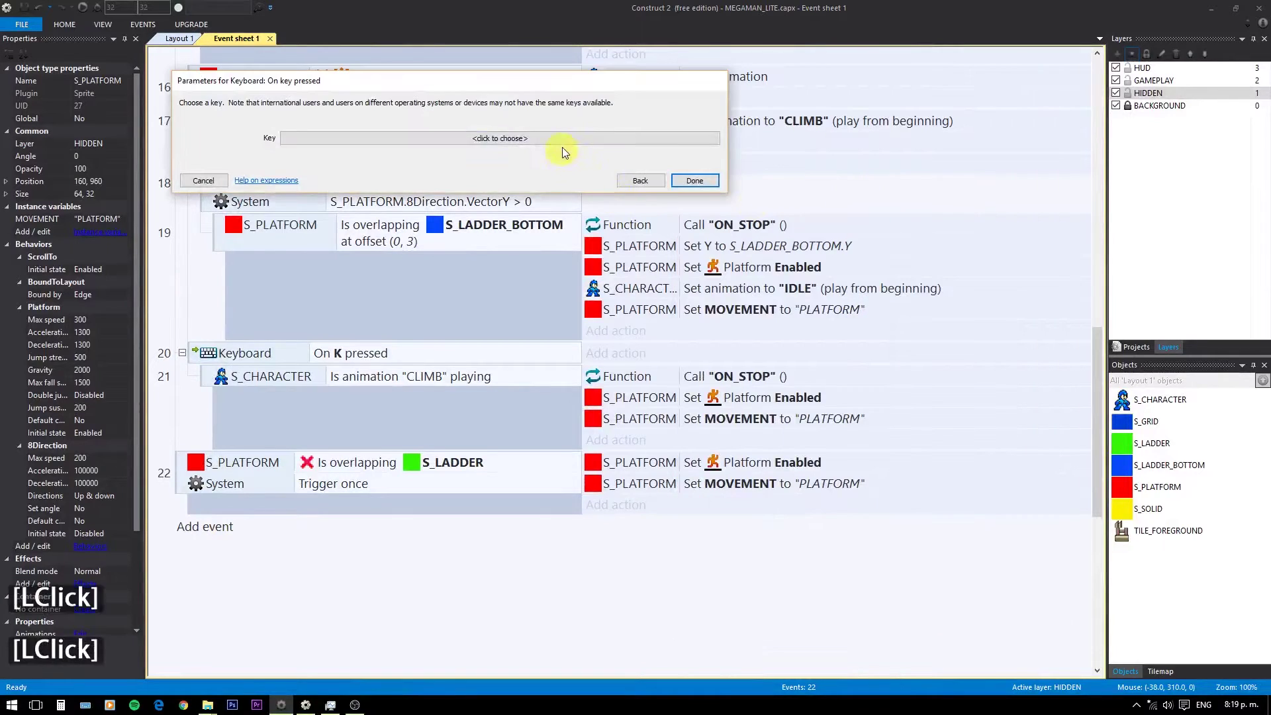
{"action": "left_click", "coordinate": [572, 147]}
{"action": "key", "text": "j"}
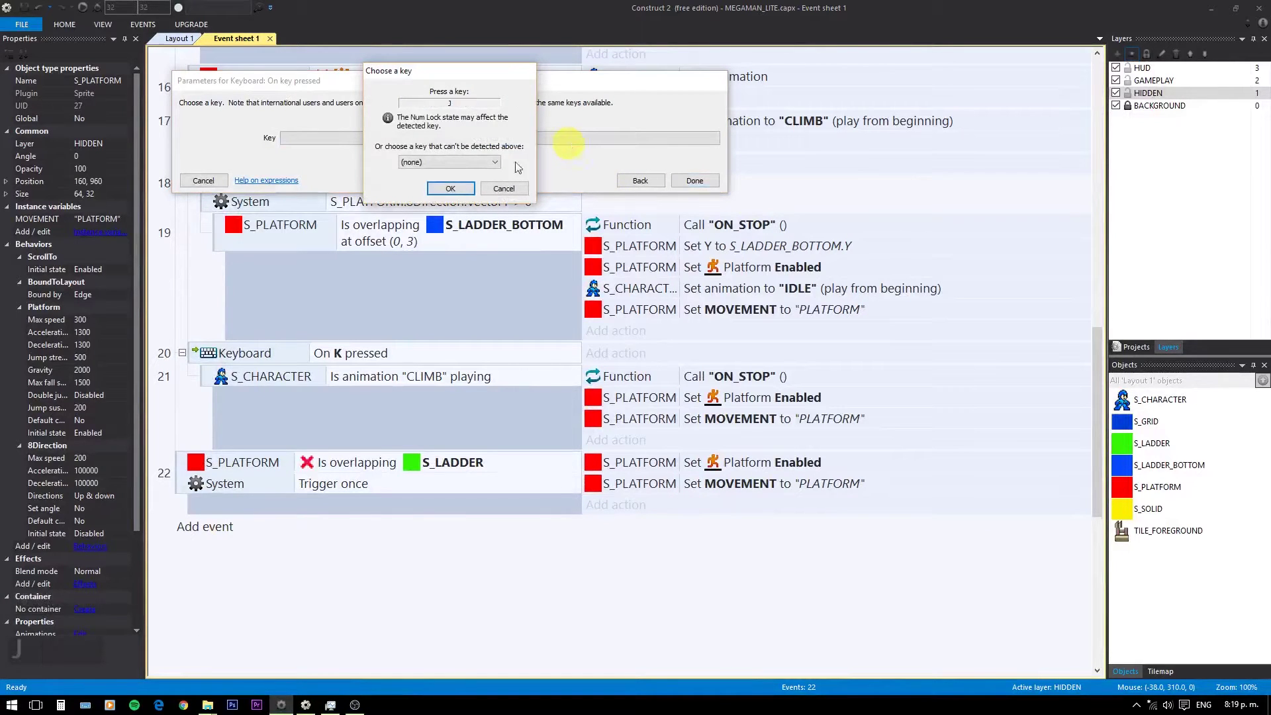
{"action": "left_click", "coordinate": [456, 195]}
{"action": "left_click", "coordinate": [699, 188]}
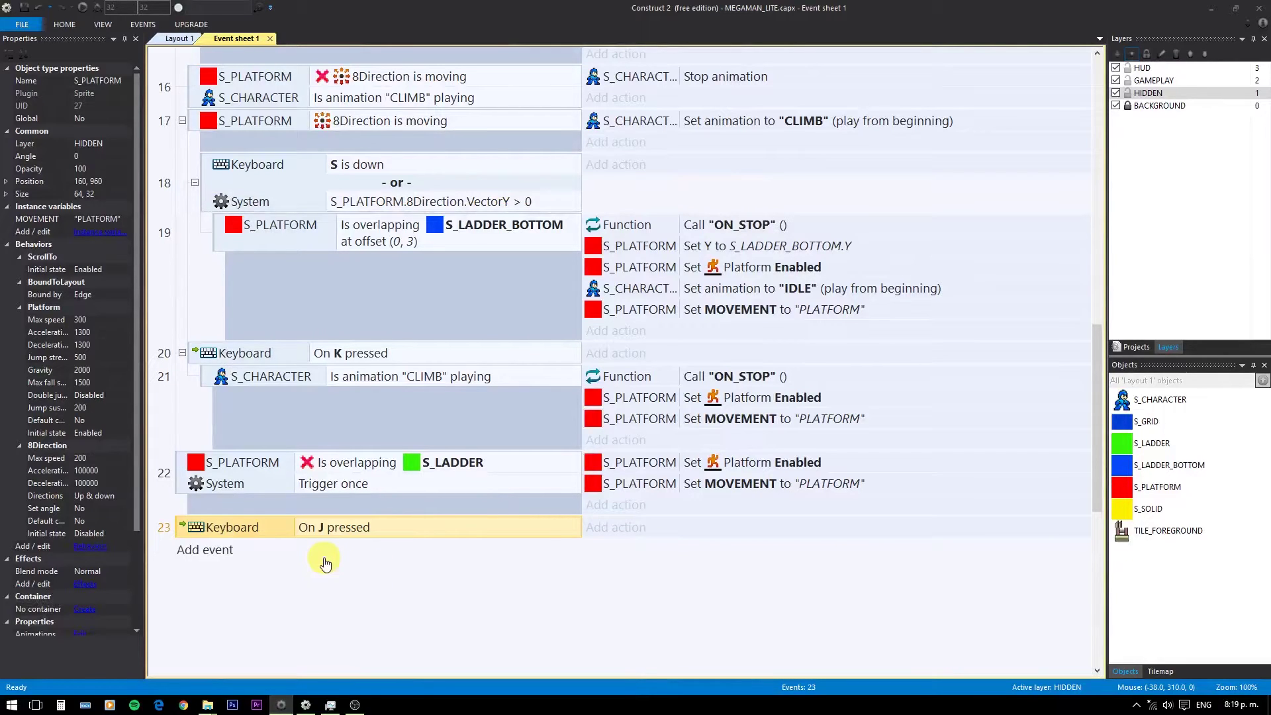
Add a sub-event under it with condition S_CHARACTER Is animation "IDLE" playing
{"action": "type", "text": "b"}
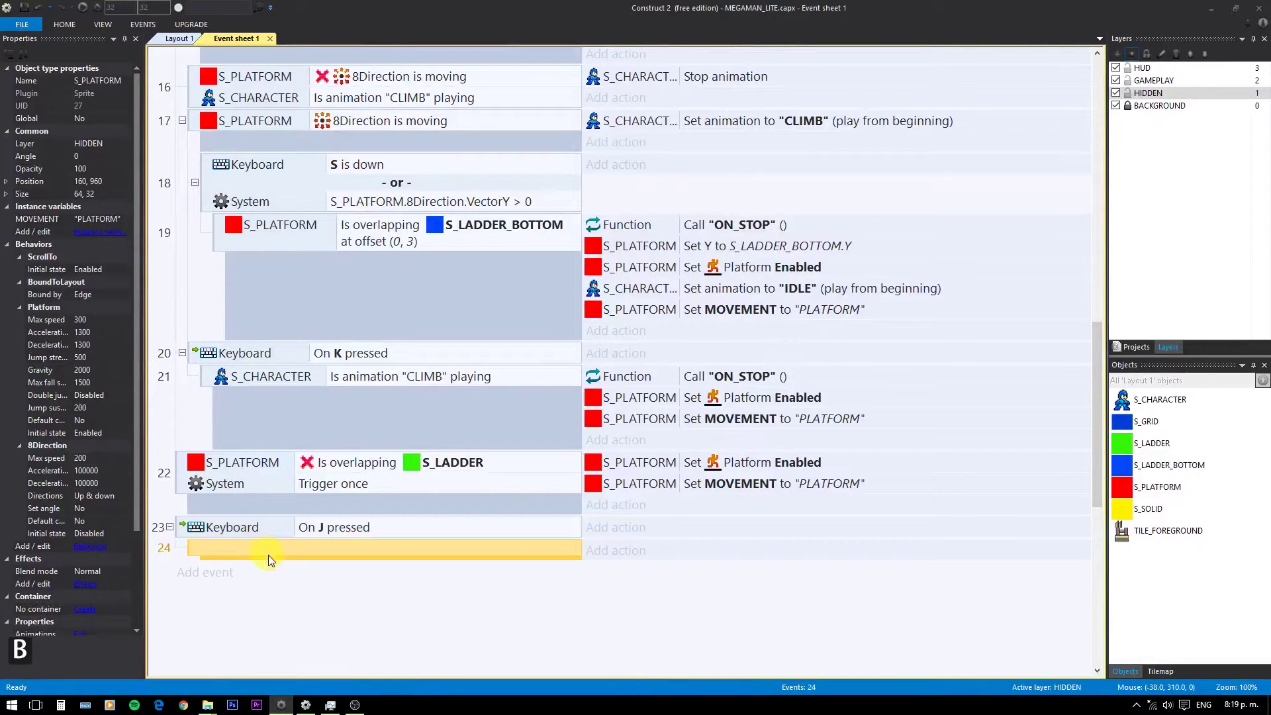
{"action": "left_click", "coordinate": [287, 556]}
{"action": "double_click", "coordinate": [286, 556]}
{"action": "double_click", "coordinate": [982, 134]}
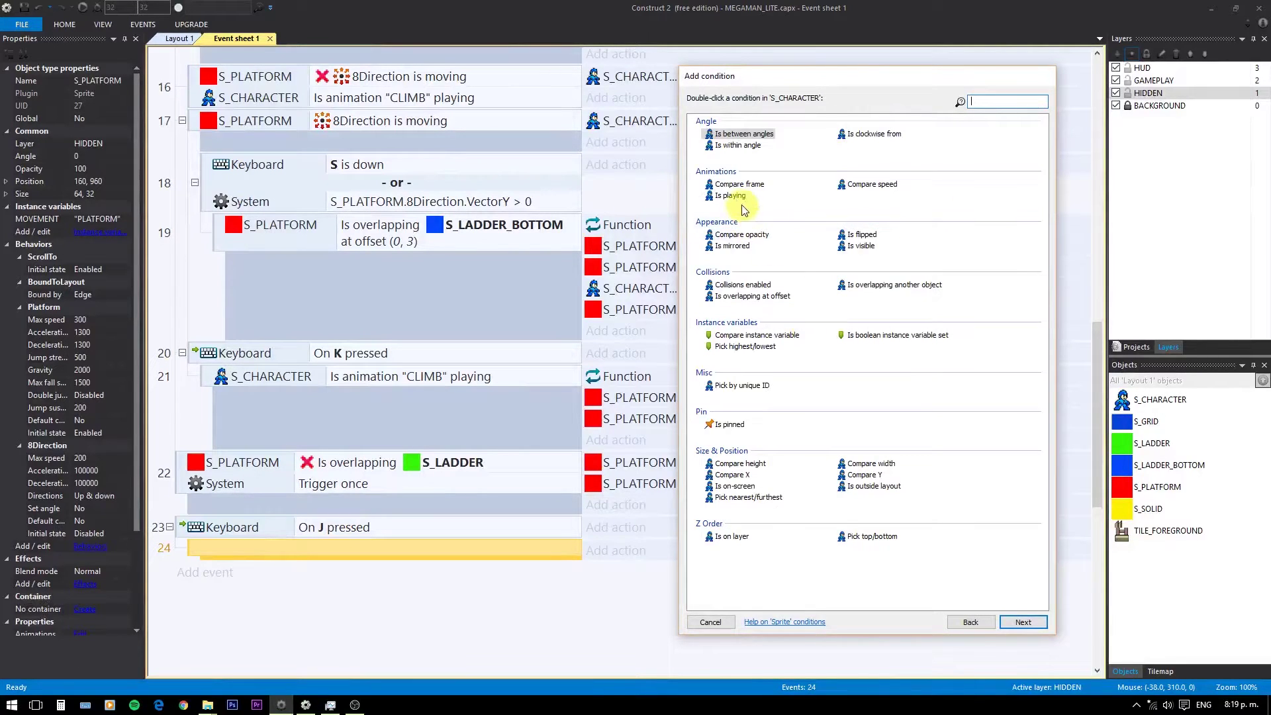
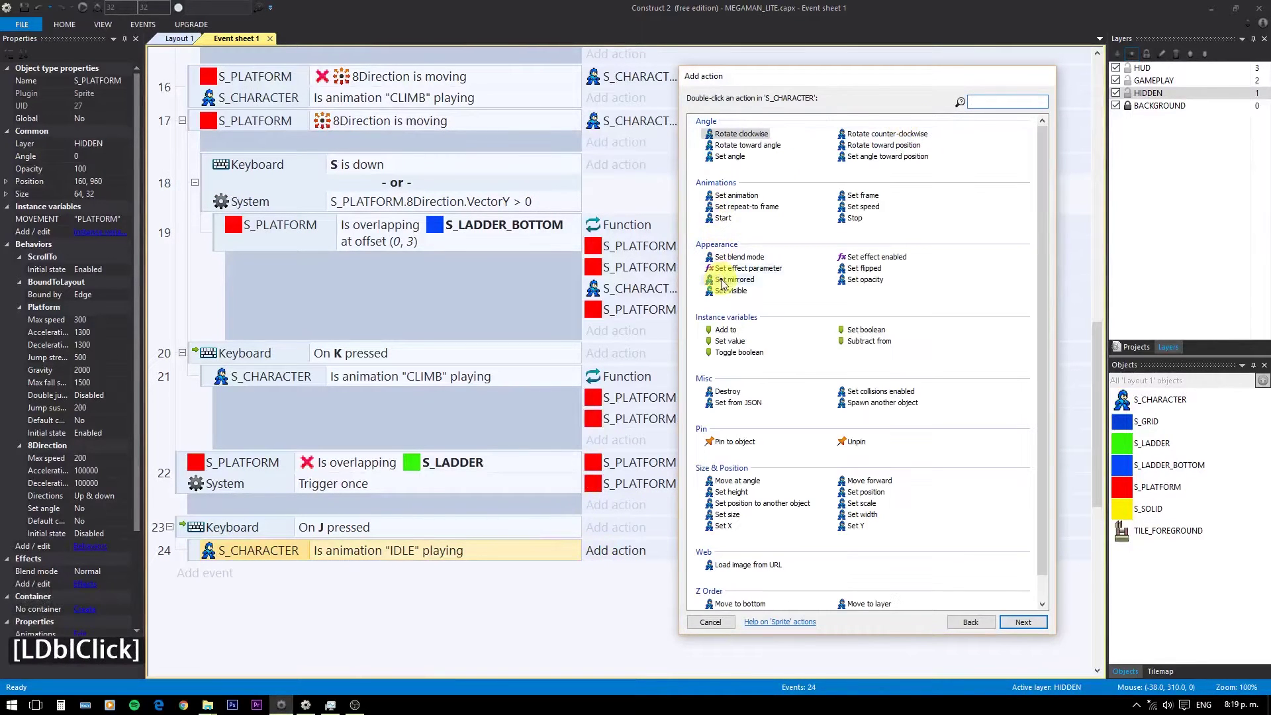
Give that sub-event the action Set animation to "SHOOT", then launch a preview with F5
{"action": "left_click", "coordinate": [737, 203]}
{"action": "double_click", "coordinate": [738, 203]}
{"action": "key", "text": "shift+2"}
{"action": "type", "text": "shoo"}
{"action": "key", "text": "Return"}
{"action": "key", "text": "Return"}
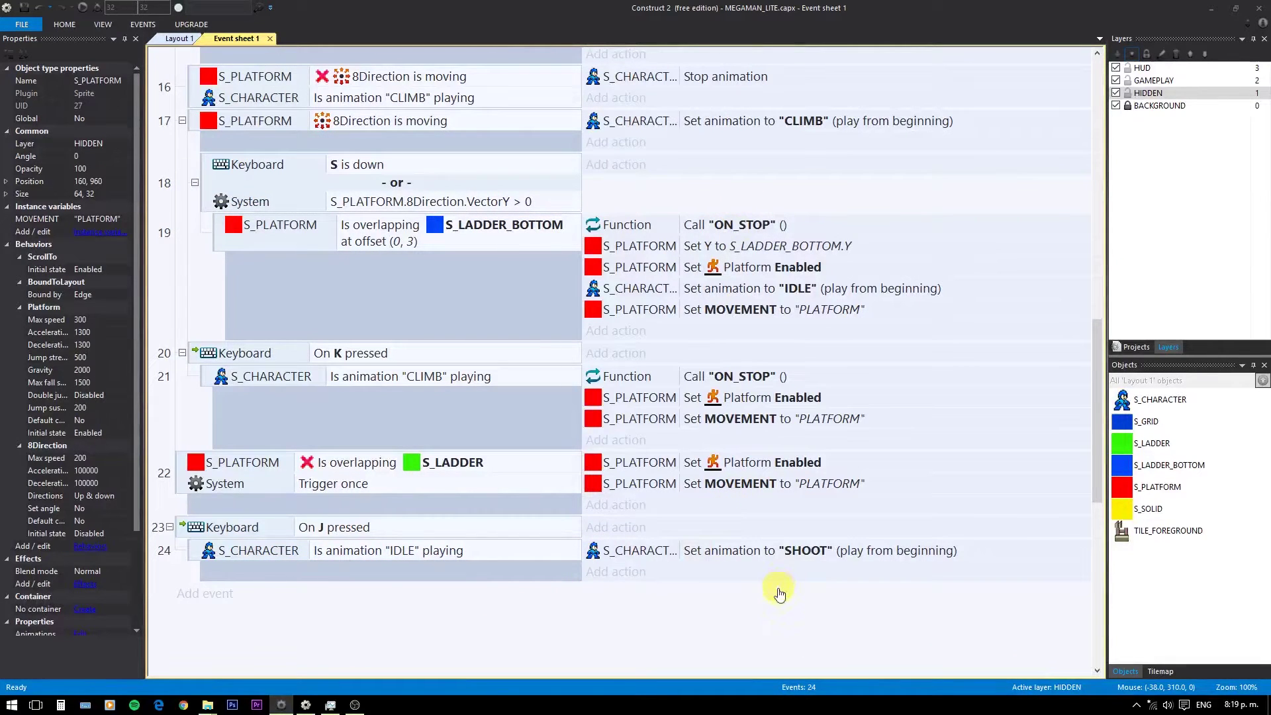
{"action": "key", "text": "F5"}
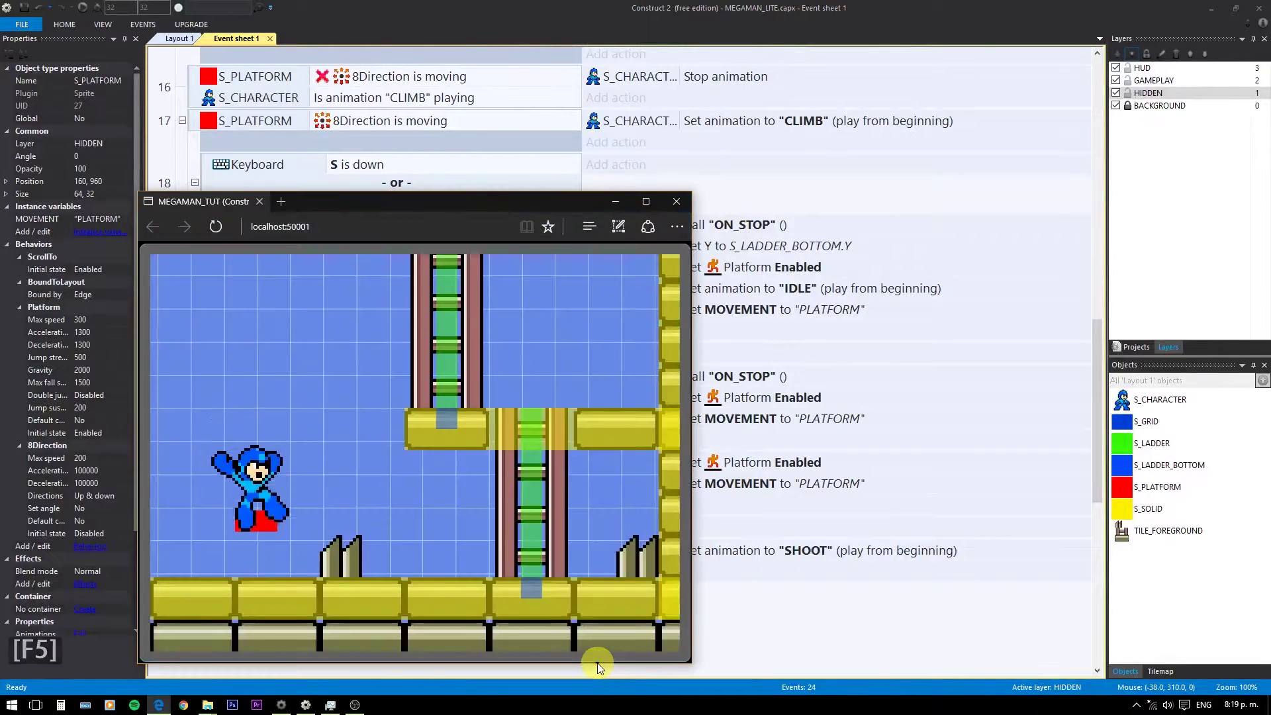
Try shooting with J in the preview, then close it and scroll back to the idle events
{"action": "type", "text": "j"}
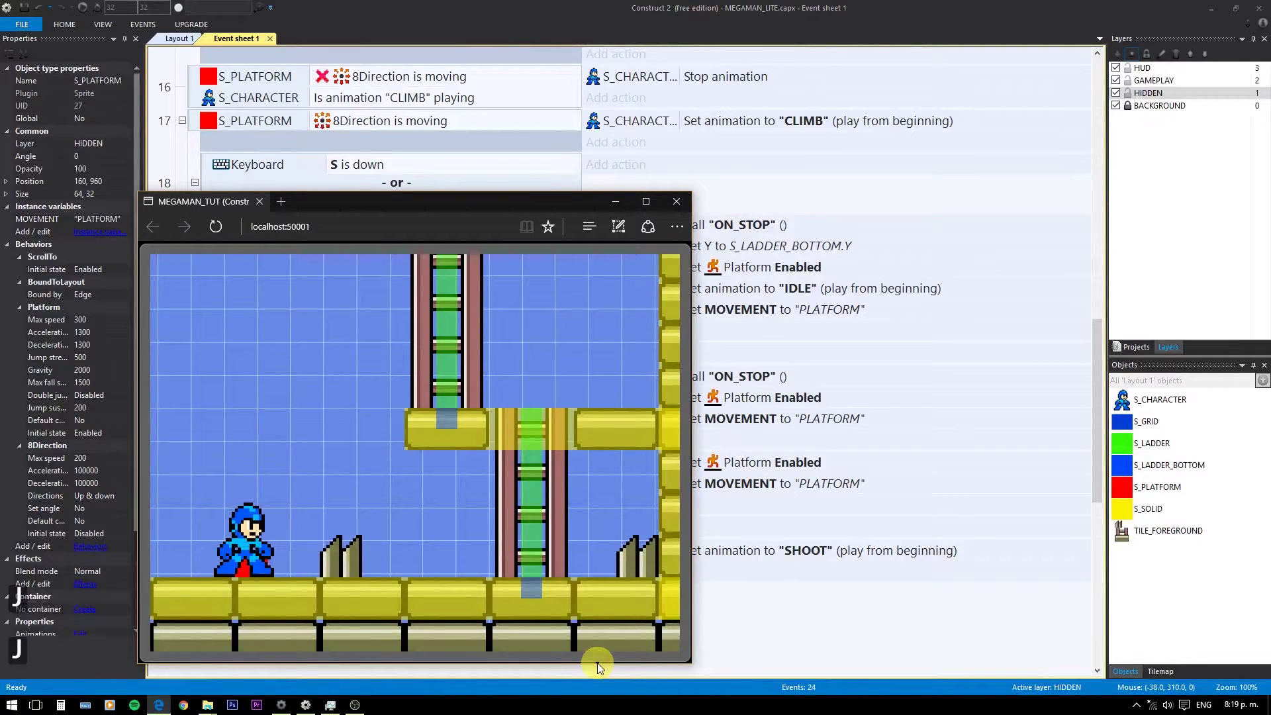
{"action": "type", "text": "jj"}
{"action": "left_click", "coordinate": [678, 199]}
{"action": "scroll", "scroll_direction": "up", "scroll_amount": 3}
{"action": "scroll", "scroll_direction": "up", "scroll_amount": 3}
{"action": "scroll", "scroll_direction": "up", "scroll_amount": 3}
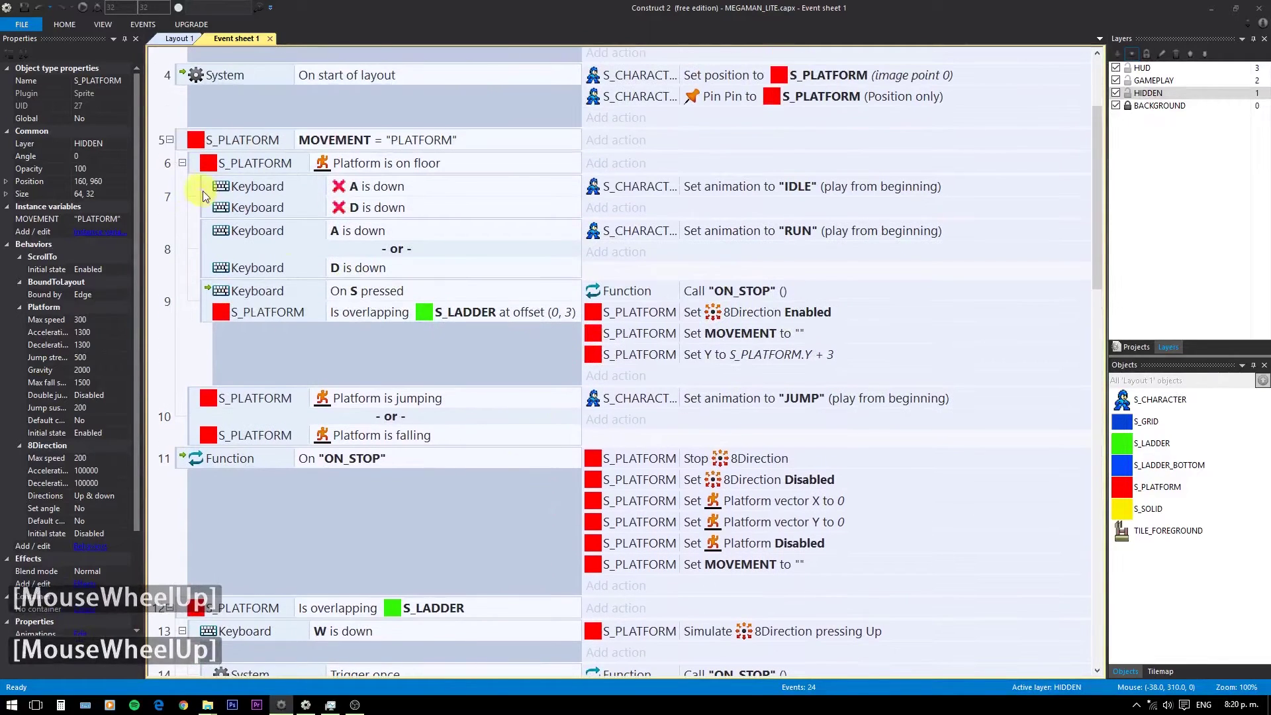
Add an inverted S_CHARACTER Is animation "SHOOT" playing condition to the idle-animation event
{"action": "left_click", "coordinate": [210, 196]}
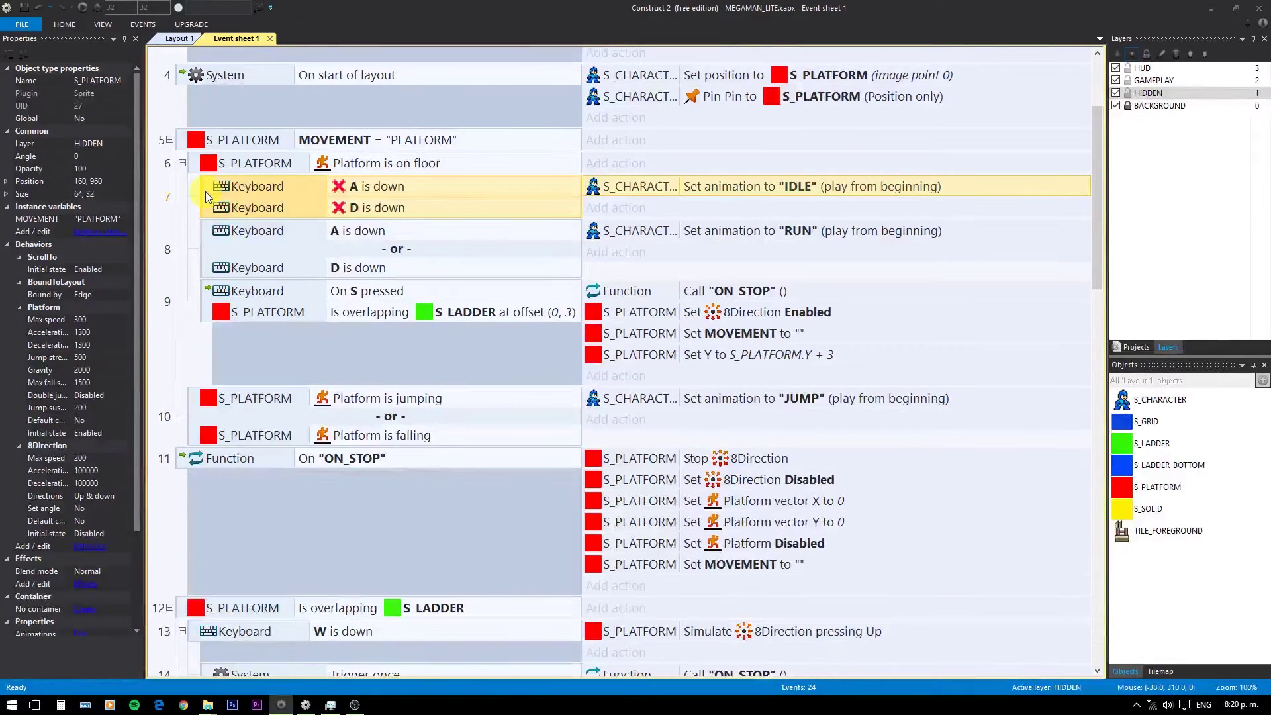
{"action": "left_click", "coordinate": [246, 212]}
{"action": "key", "text": "c"}
{"action": "left_click", "coordinate": [246, 212]}
{"action": "double_click", "coordinate": [990, 140]}
{"action": "left_click", "coordinate": [980, 135]}
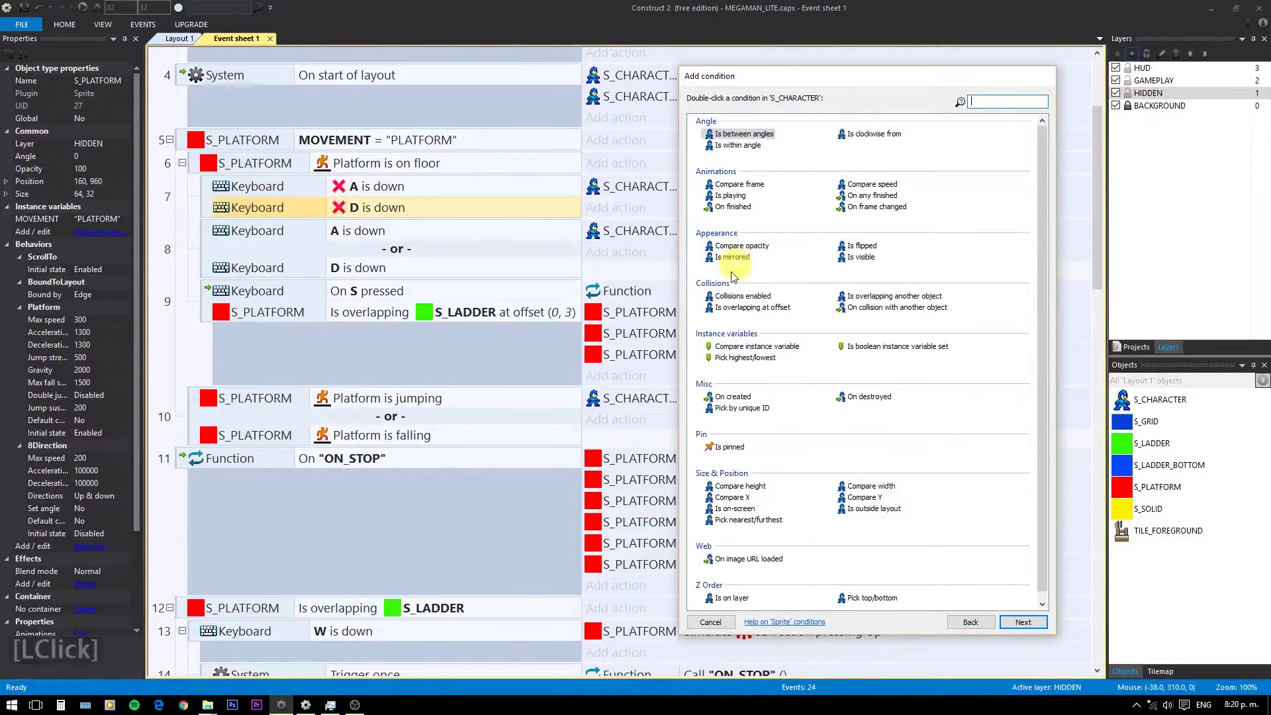
{"action": "double_click", "coordinate": [731, 200]}
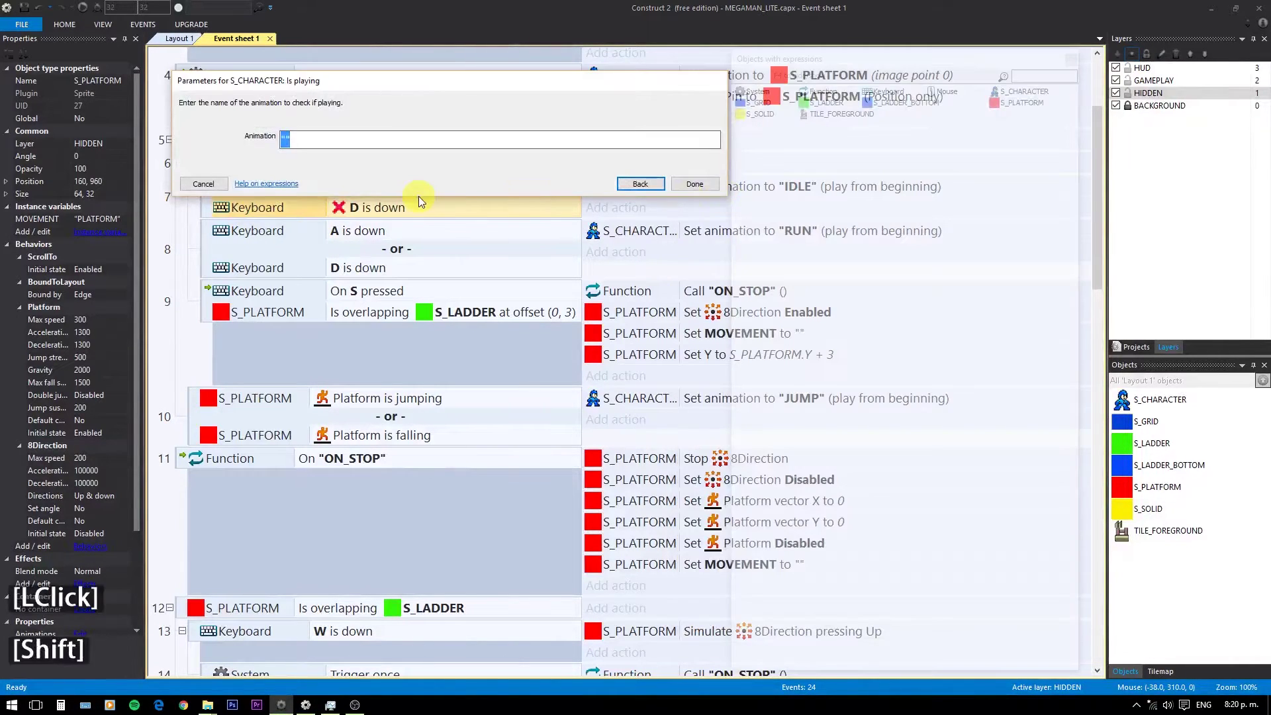
{"action": "key", "text": "shift+2"}
{"action": "type", "text": "sh"}
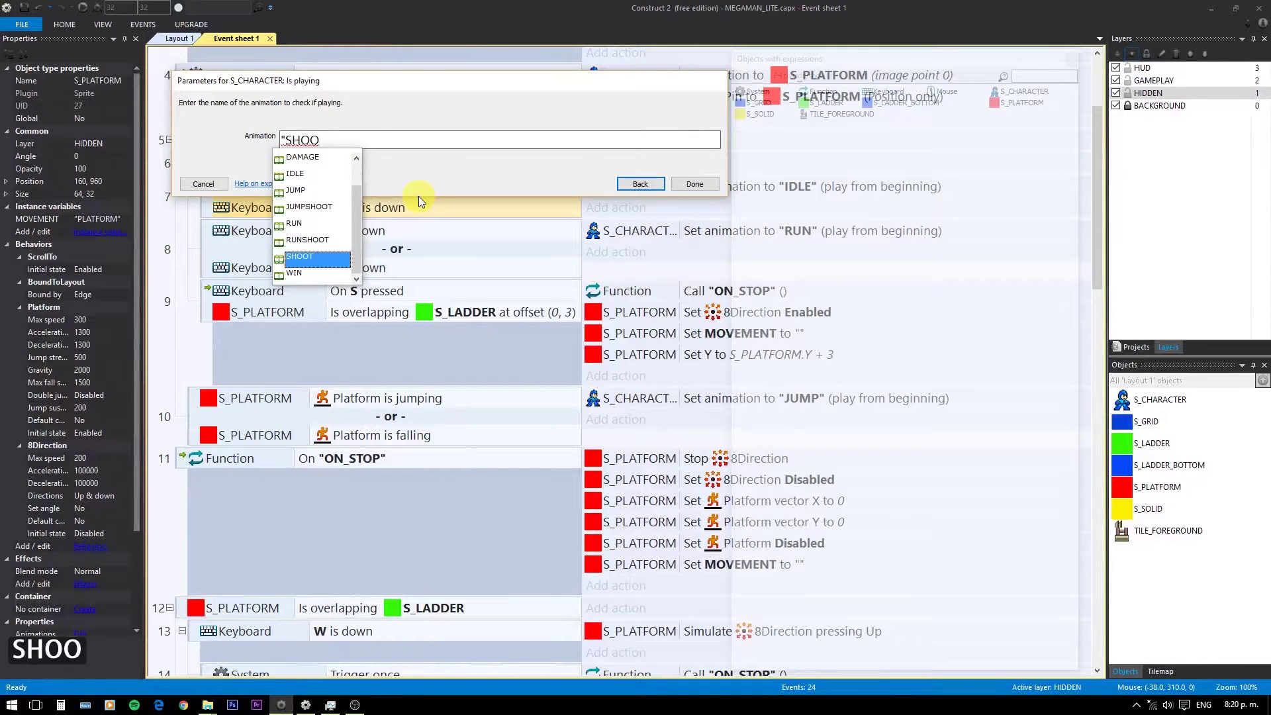
{"action": "type", "text": "oo"}
{"action": "key", "text": "Return"}
{"action": "key", "text": "Return"}
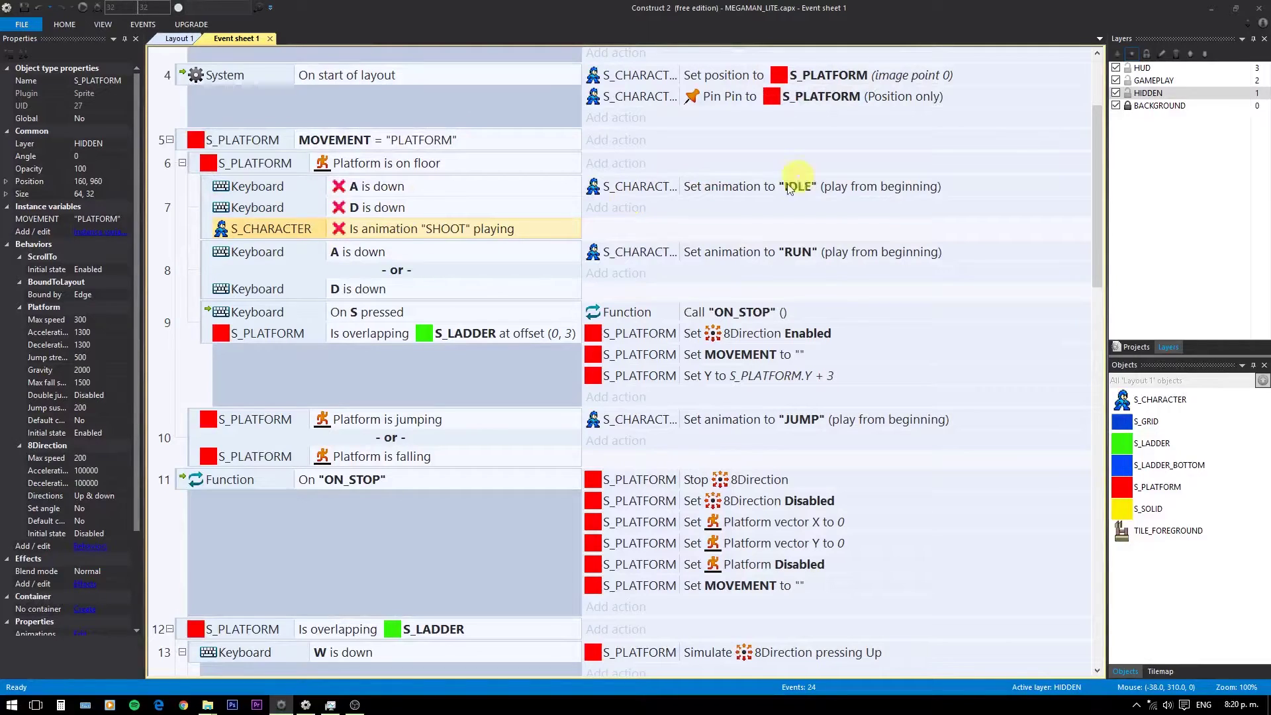
Relaunch the preview and test moving and shooting with A, D and J
{"action": "key", "text": "F5"}
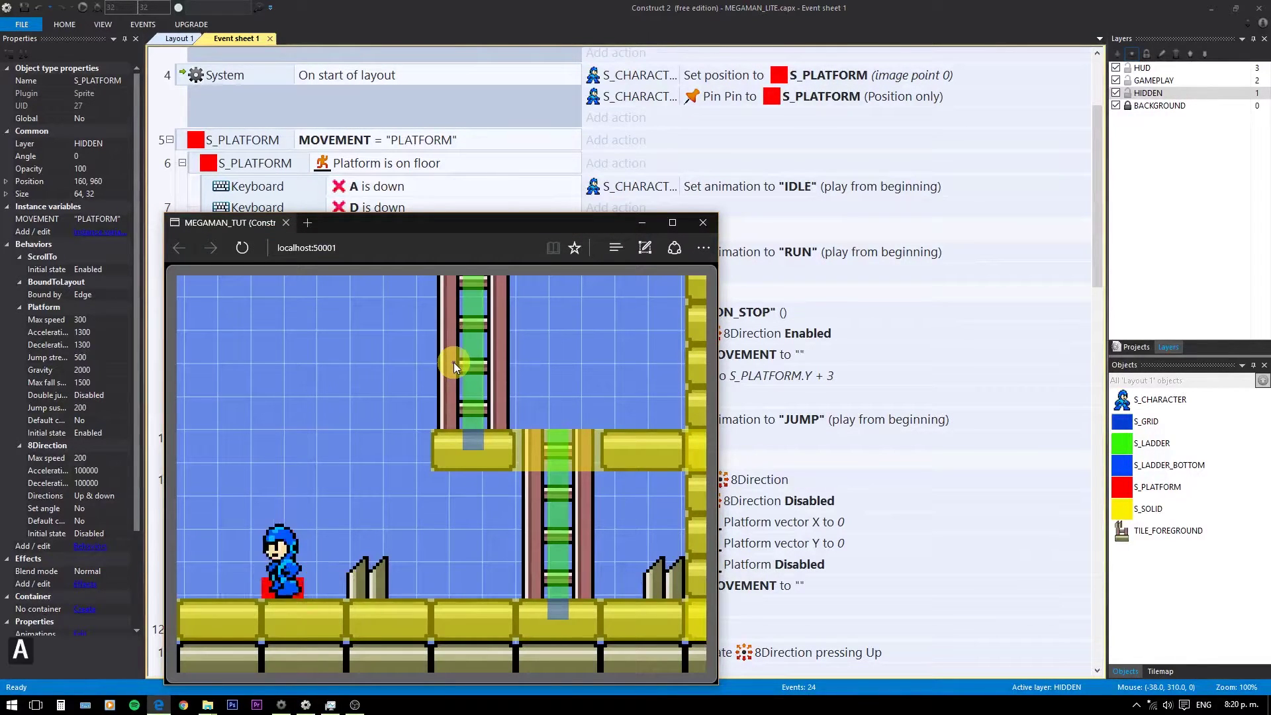
{"action": "type", "text": "ad"}
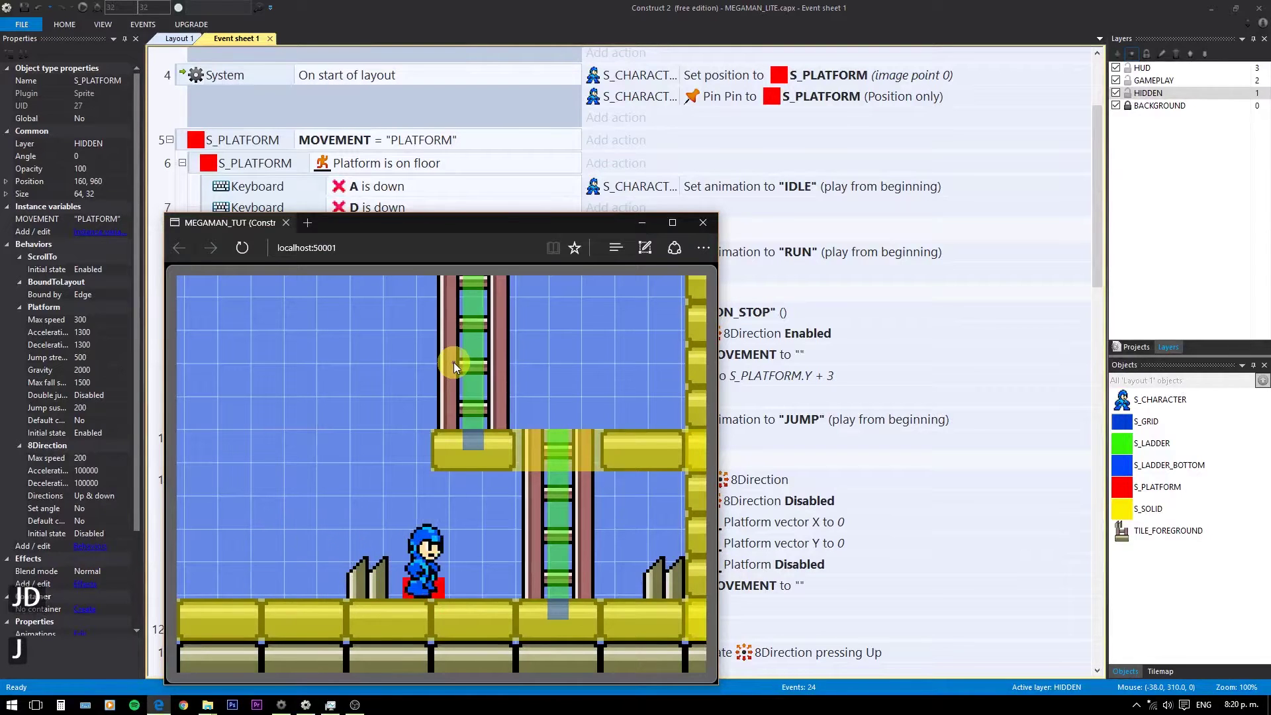
{"action": "type", "text": "aj"}
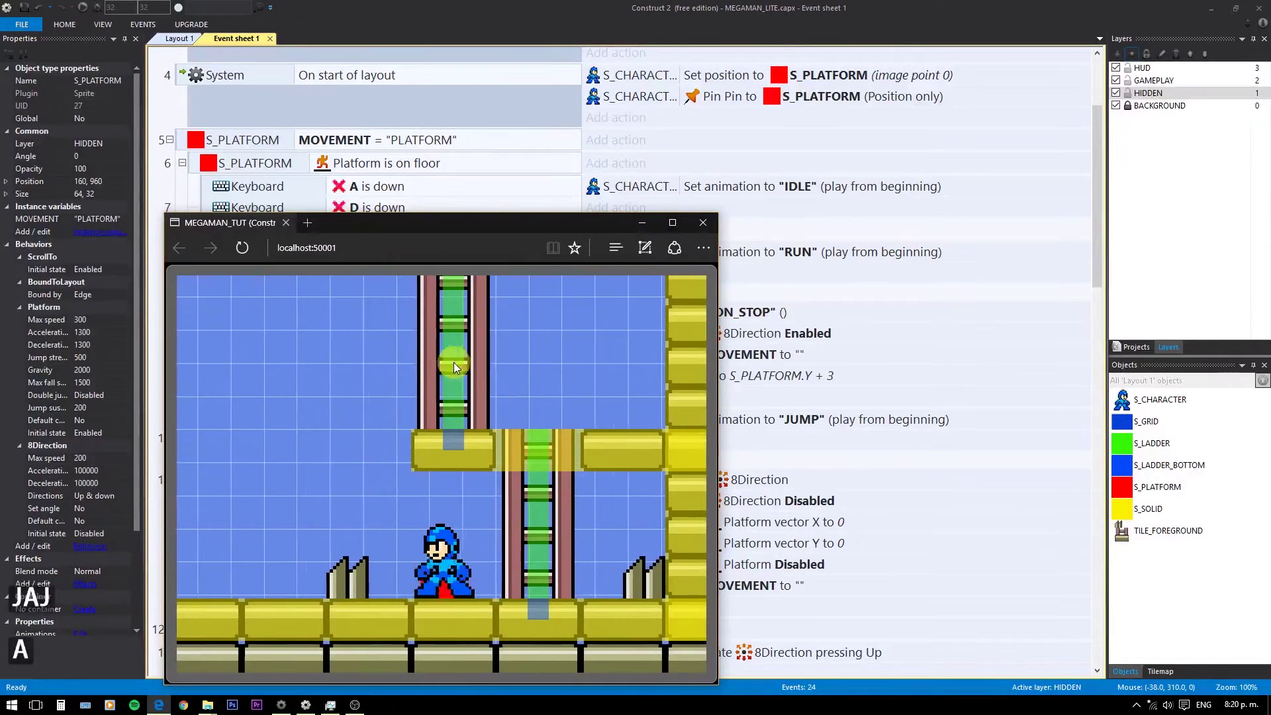
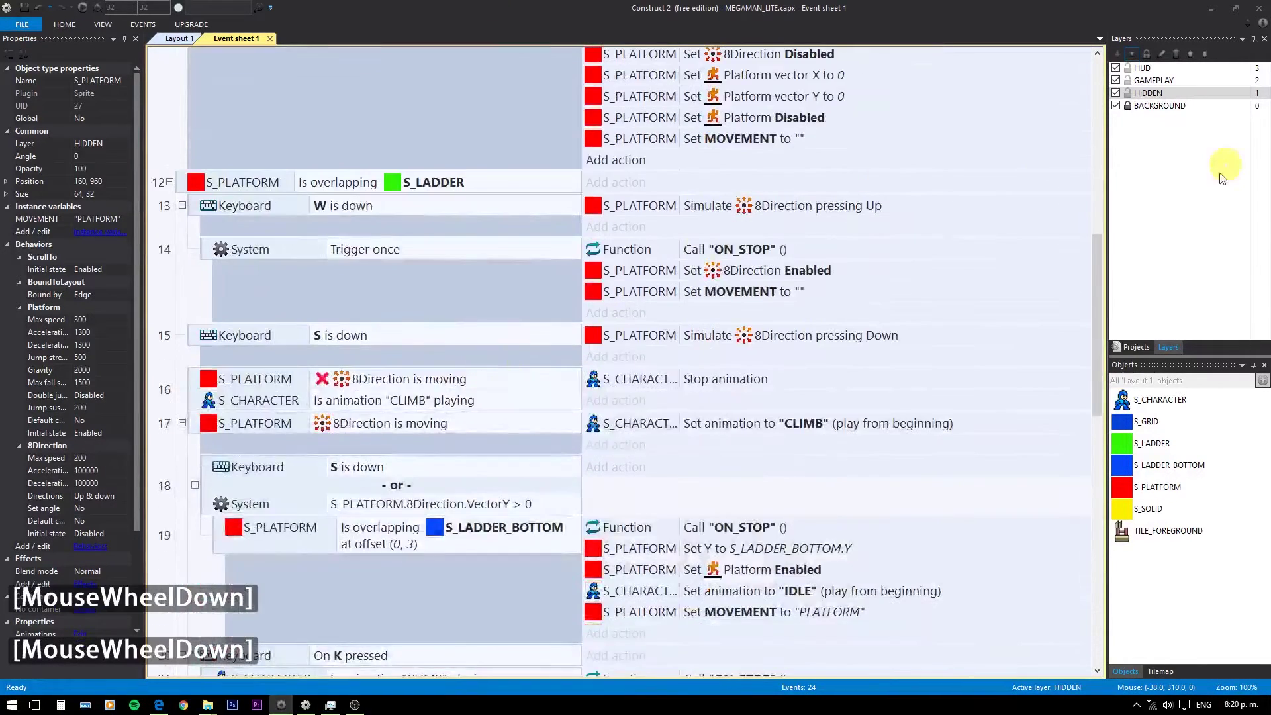
Duplicate the IDLE shooting sub-event and open the copy's condition for editing
{"action": "left_click", "coordinate": [1103, 312]}
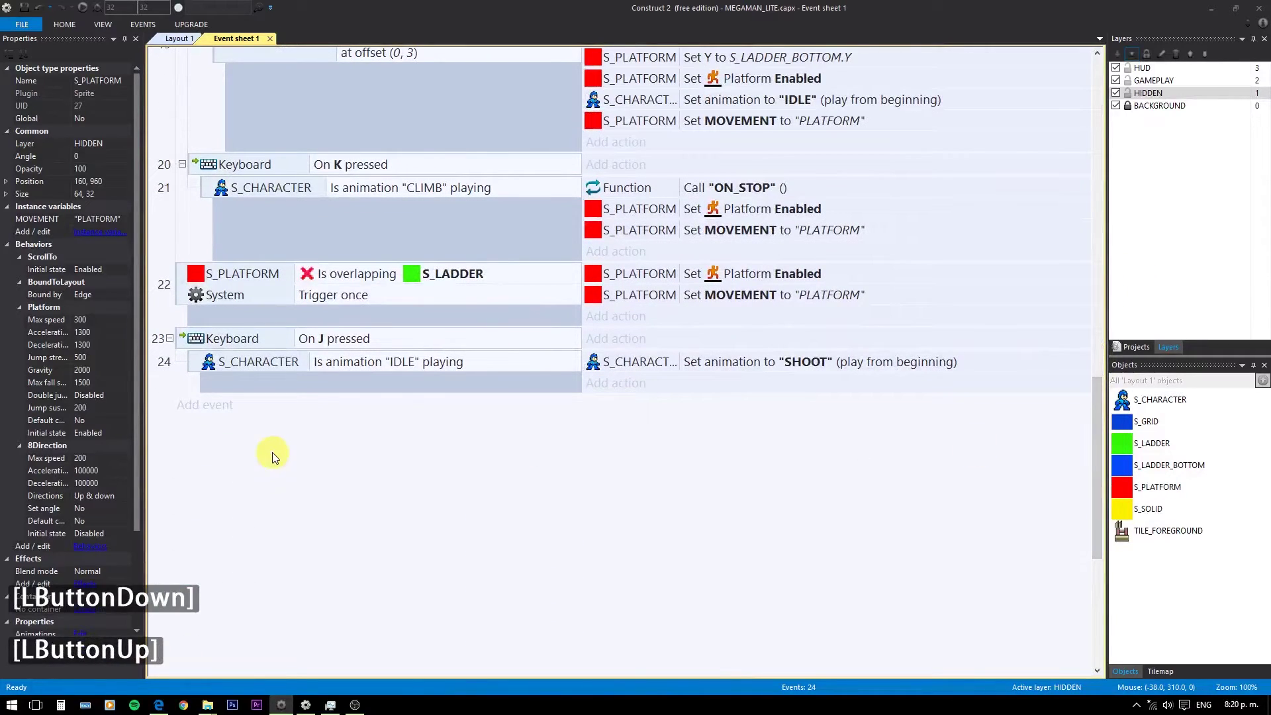
{"action": "left_click", "coordinate": [225, 382]}
{"action": "double_click", "coordinate": [229, 383]}
{"action": "left_click", "coordinate": [364, 409]}
{"action": "double_click", "coordinate": [363, 409]}
Change the copied condition to Is animation "RUN" playing
{"action": "key", "text": "r"}
{"action": "key", "text": "BackSpace"}
{"action": "key", "text": "BackSpace"}
{"action": "key", "text": "shift+2"}
{"action": "key", "text": "Return"}
{"action": "key", "text": "Return"}
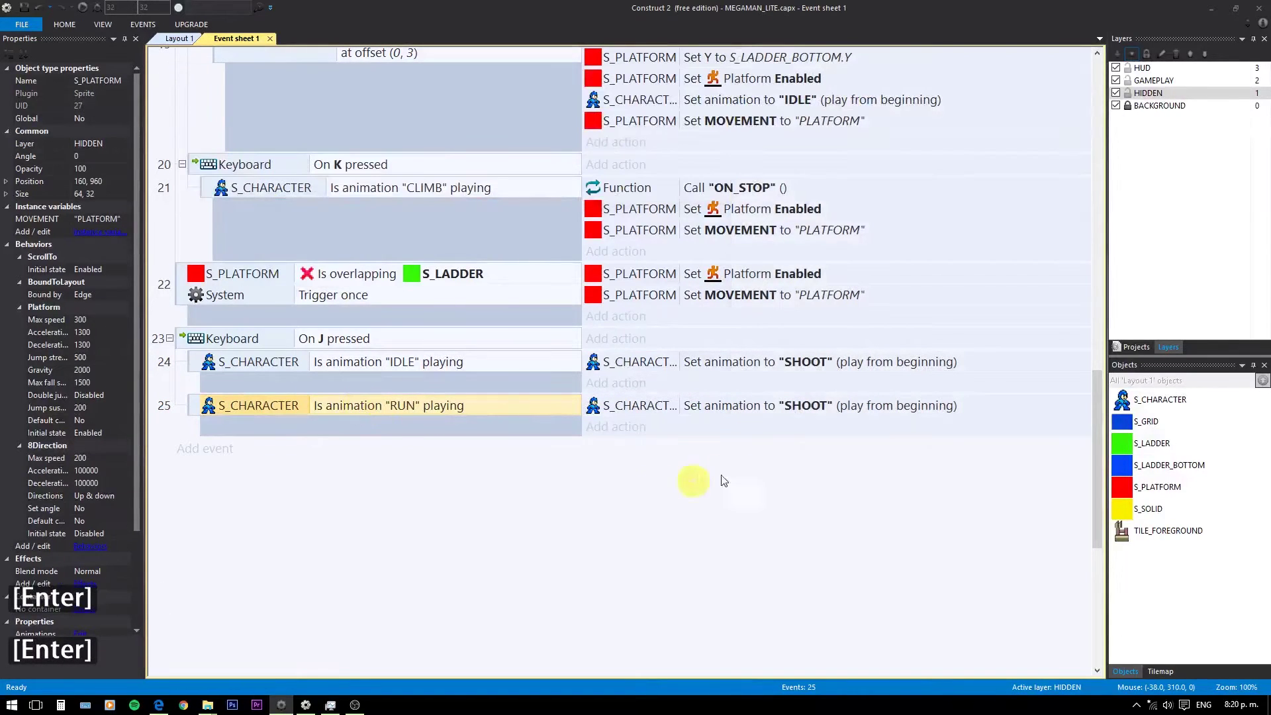
Change the copy's action to Set animation "RUNSHOOT" from the current frame
{"action": "left_click", "coordinate": [788, 410]}
{"action": "type", "text": "run"}
{"action": "key", "text": "Down"}
{"action": "key", "text": "Return"}
{"action": "key", "text": "Return"}
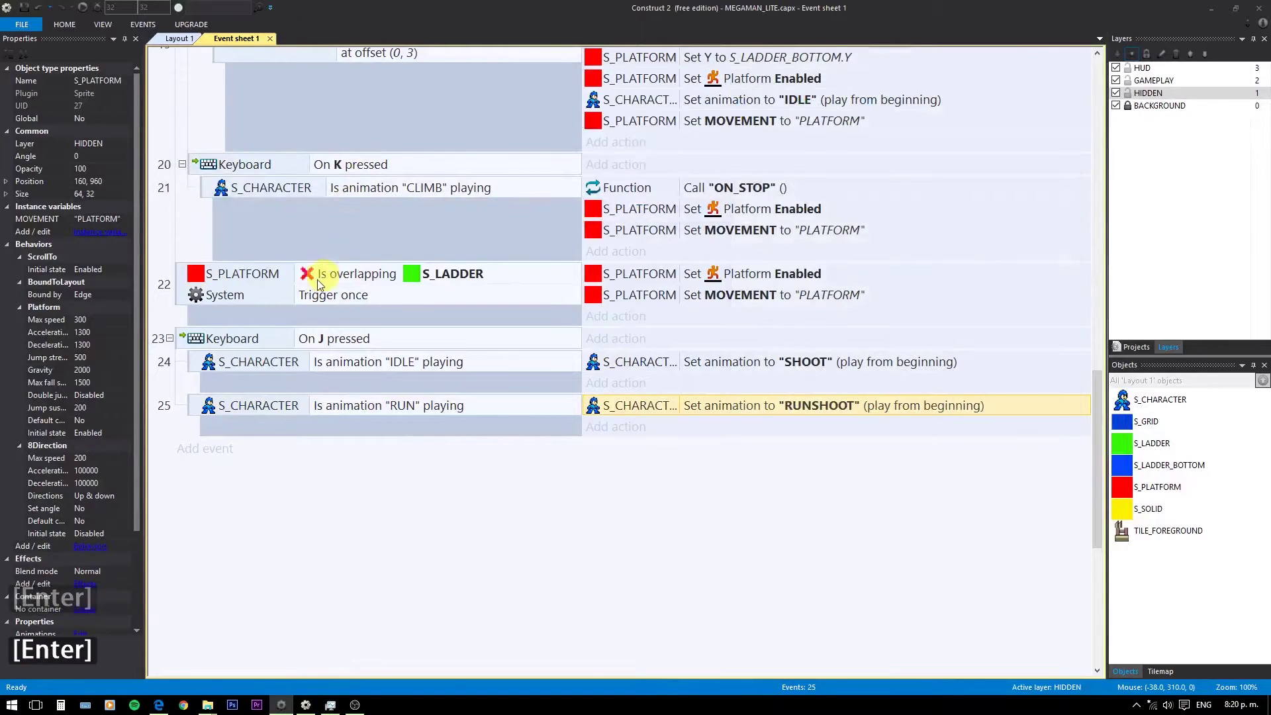
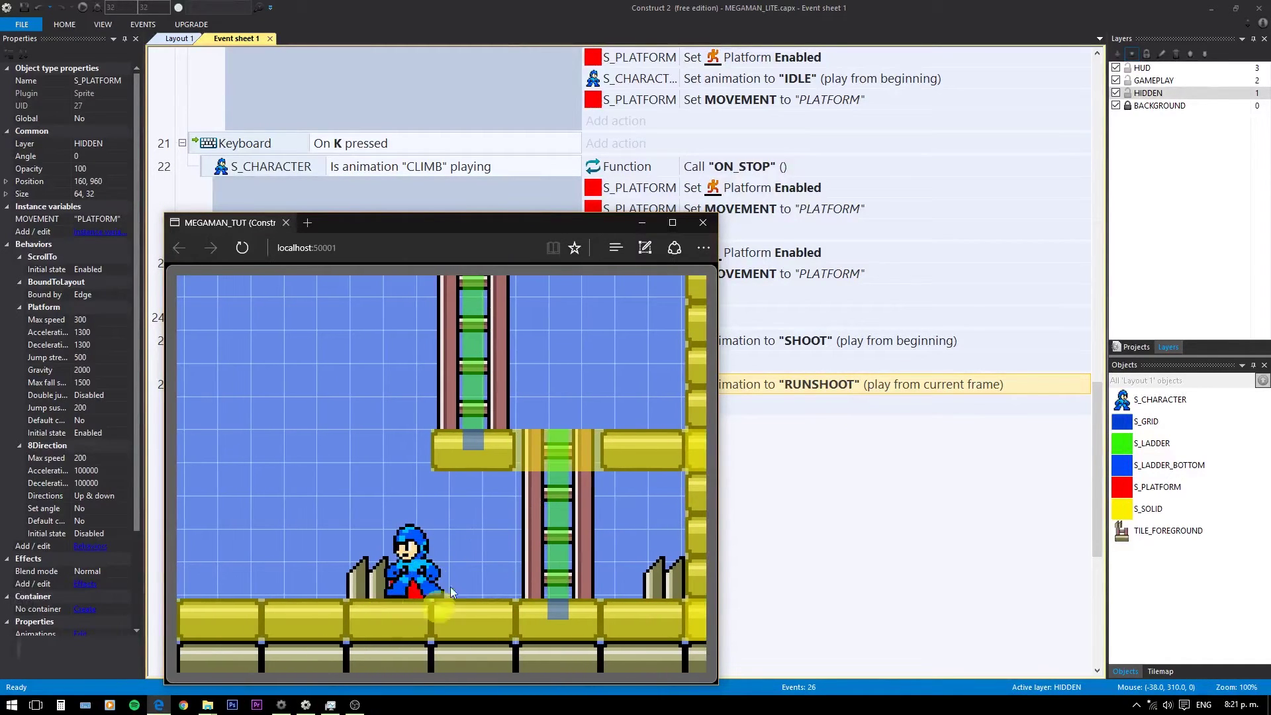
{"action": "type", "text": "dj"}
{"action": "type", "text": "dj"}
{"action": "type", "text": "djdj"}
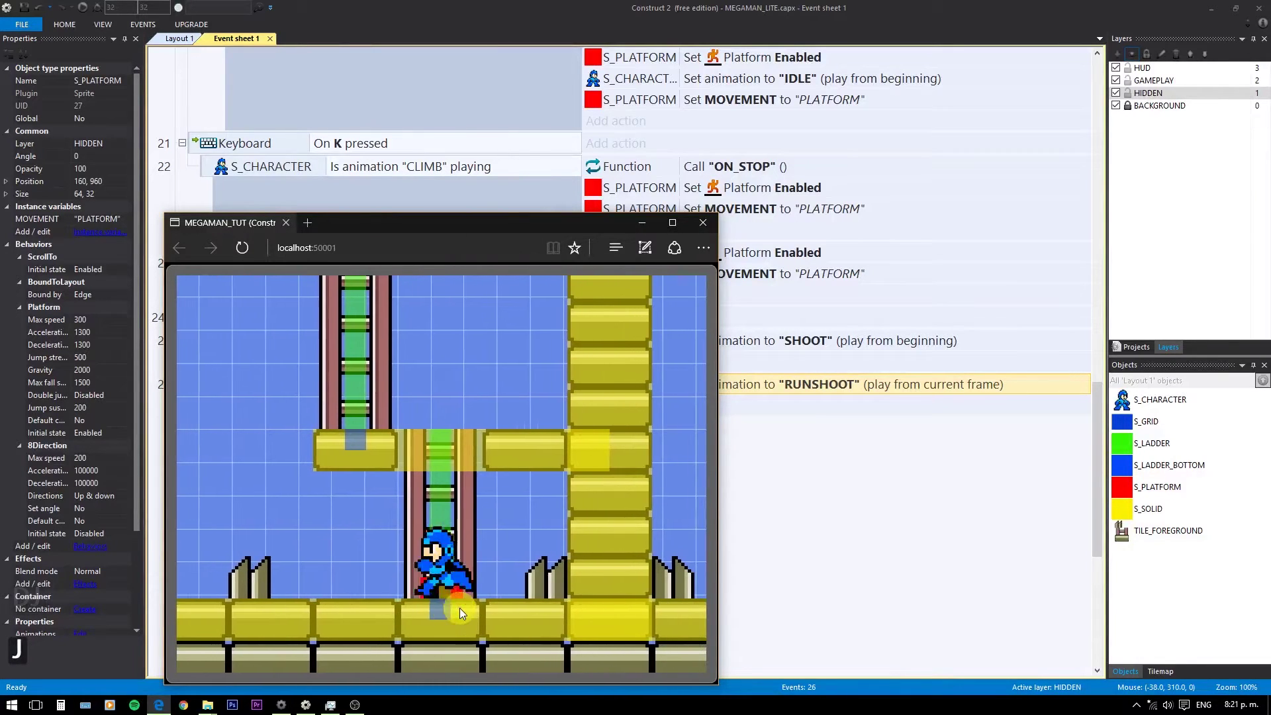
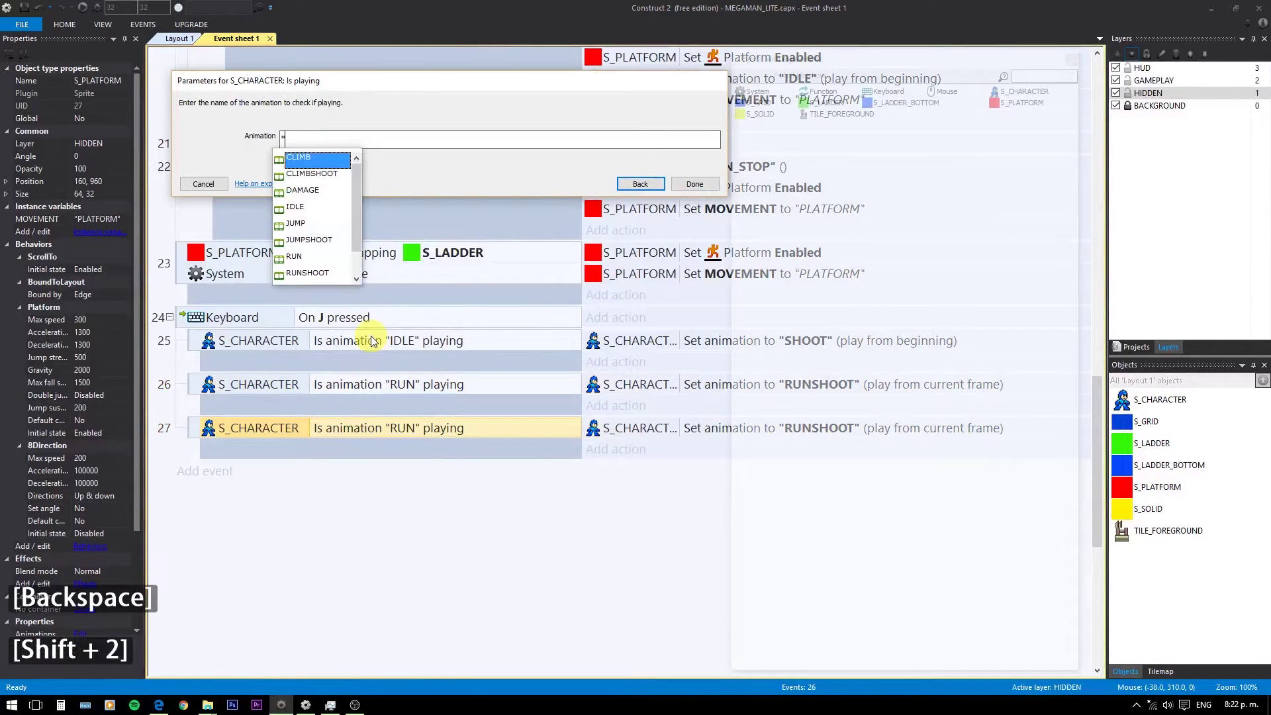
Set the third sub-event's condition to Is animation "CLIMB" playing
{"action": "type", "text": "im"}
{"action": "key", "text": "BackSpace"}
{"action": "key", "text": "BackSpace"}
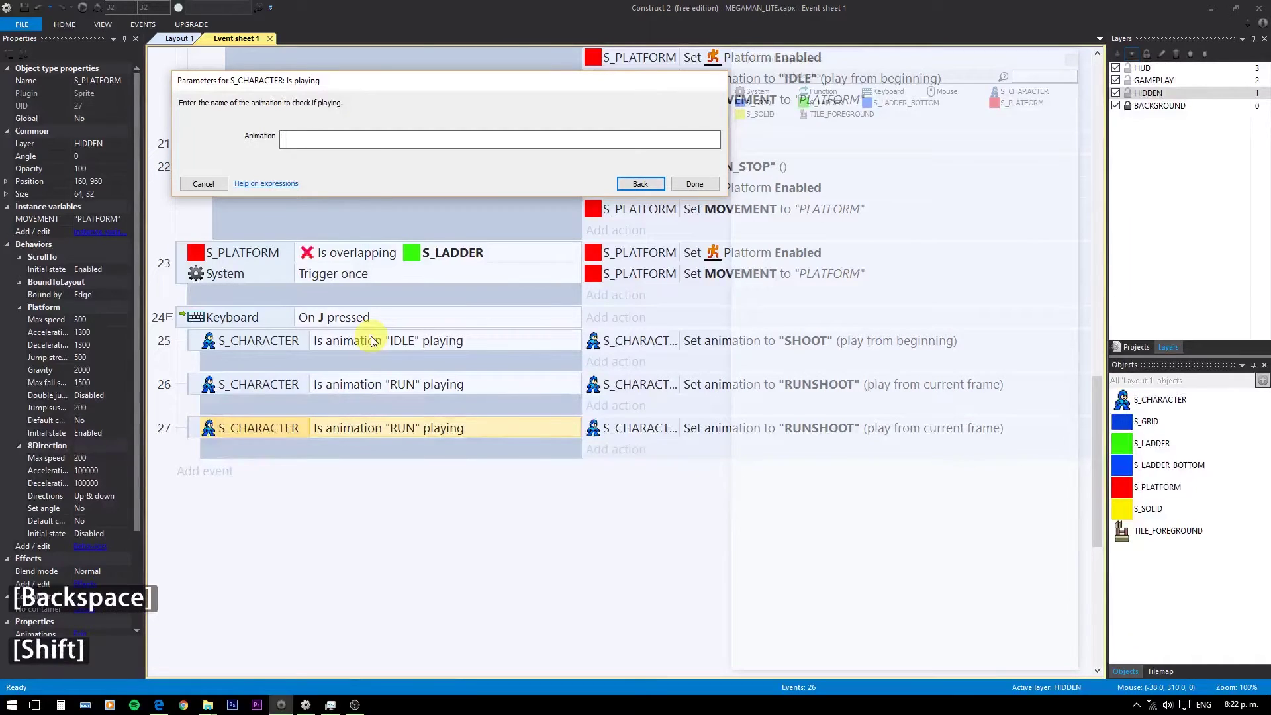
{"action": "type", "text": "clim"}
{"action": "key", "text": "BackSpace"}
{"action": "key", "text": "shift+2"}
{"action": "key", "text": "Return"}
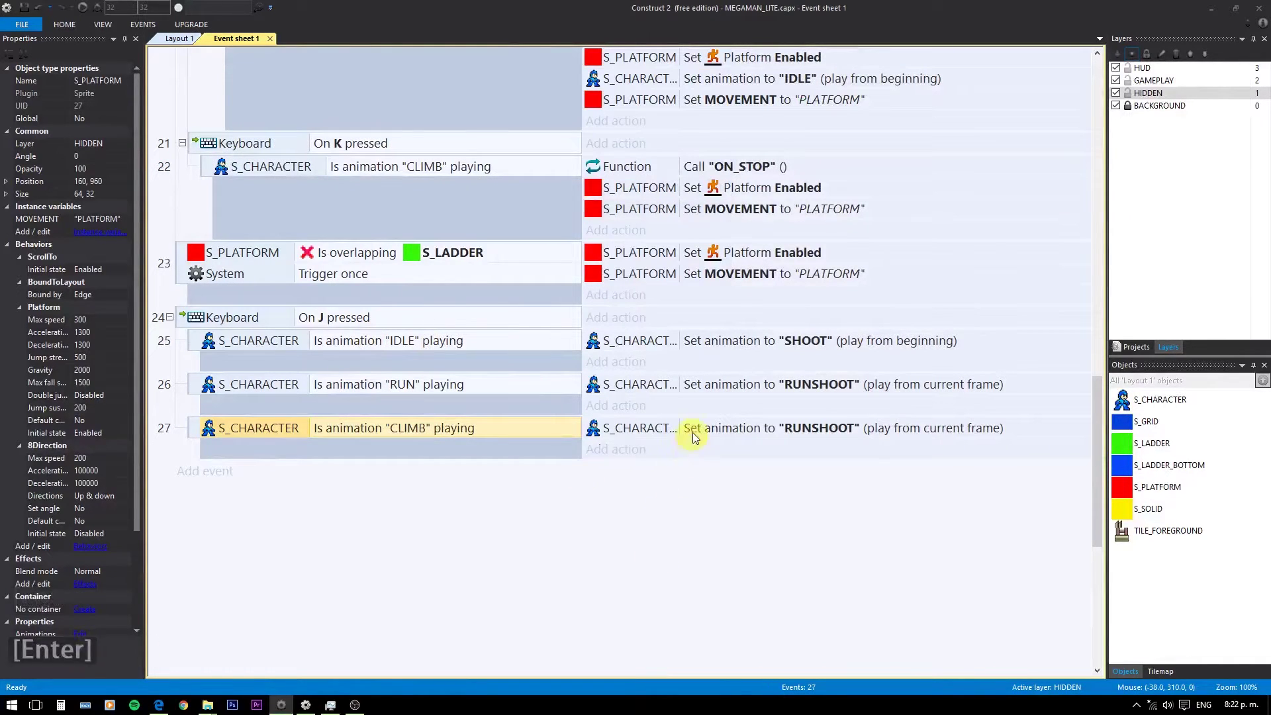
Change its Set animation action to "CLIMBSHOOT" and scroll back up the event sheet
{"action": "left_click", "coordinate": [701, 433]}
{"action": "double_click", "coordinate": [696, 433]}
{"action": "type", "text": "clim"}
{"action": "key", "text": "Down"}
{"action": "key", "text": "Return"}
{"action": "key", "text": "Return"}
{"action": "left_click", "coordinate": [738, 292]}
{"action": "scroll", "scroll_direction": "up", "scroll_amount": 3}
{"action": "scroll", "scroll_direction": "up", "scroll_amount": 3}
{"action": "scroll", "scroll_direction": "up", "scroll_amount": 3}
{"action": "scroll", "scroll_direction": "down", "scroll_amount": 3}
{"action": "scroll", "scroll_direction": "up", "scroll_amount": 3}
{"action": "scroll", "scroll_direction": "up", "scroll_amount": 3}
{"action": "scroll", "scroll_direction": "up", "scroll_amount": 3}
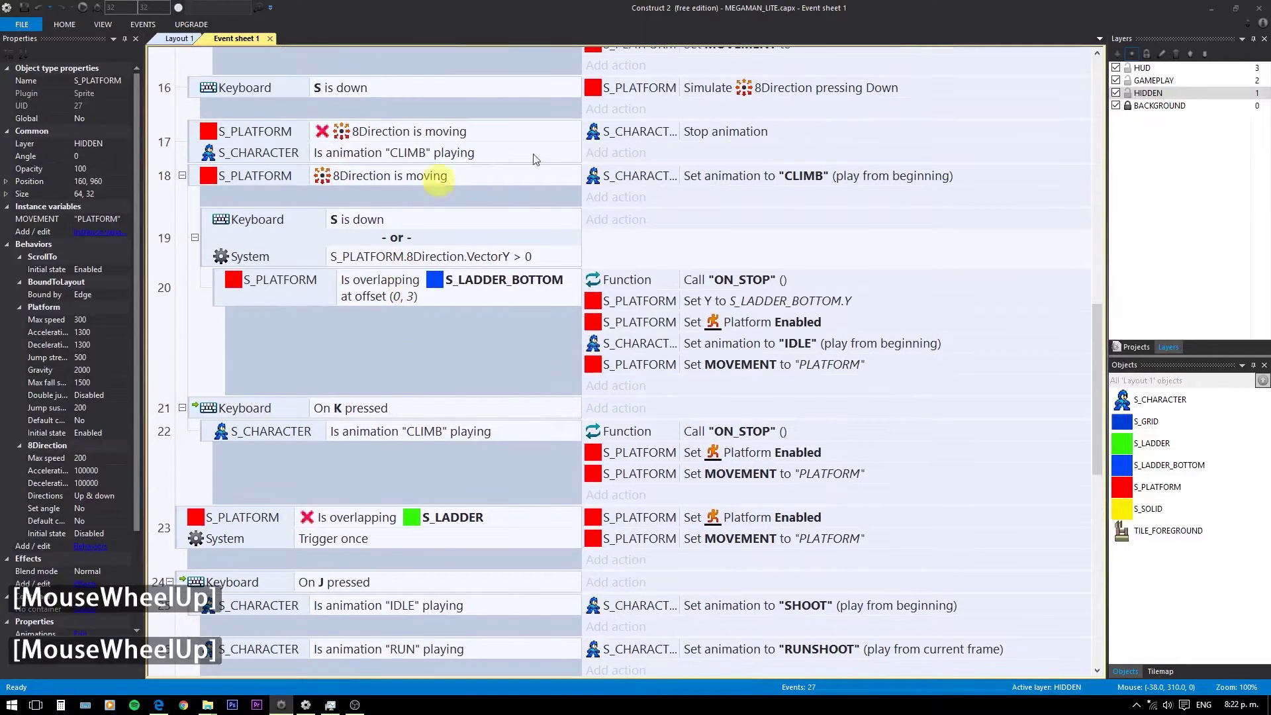
{"action": "scroll", "scroll_direction": "up", "scroll_amount": 3}
{"action": "scroll", "scroll_direction": "up", "scroll_amount": 3}
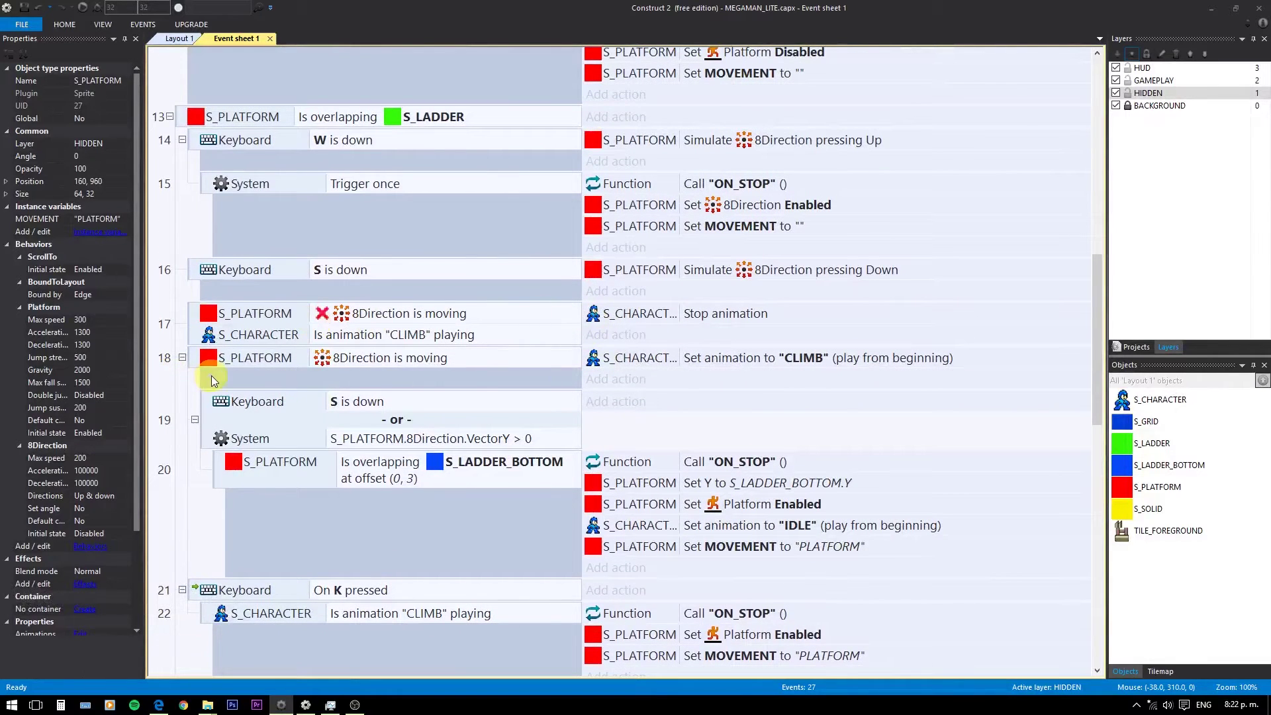
{"action": "left_click", "coordinate": [217, 380]}
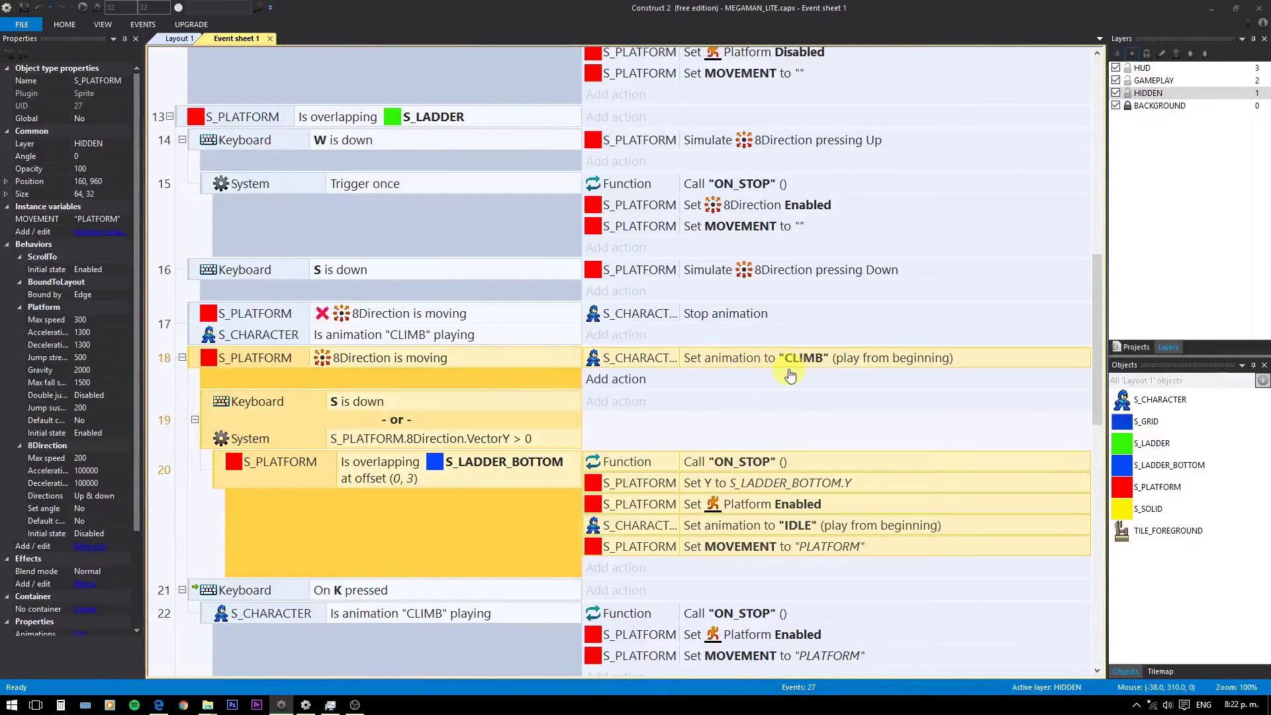
{"action": "scroll", "scroll_direction": "down", "scroll_amount": 3}
{"action": "scroll", "scroll_direction": "down", "scroll_amount": 3}
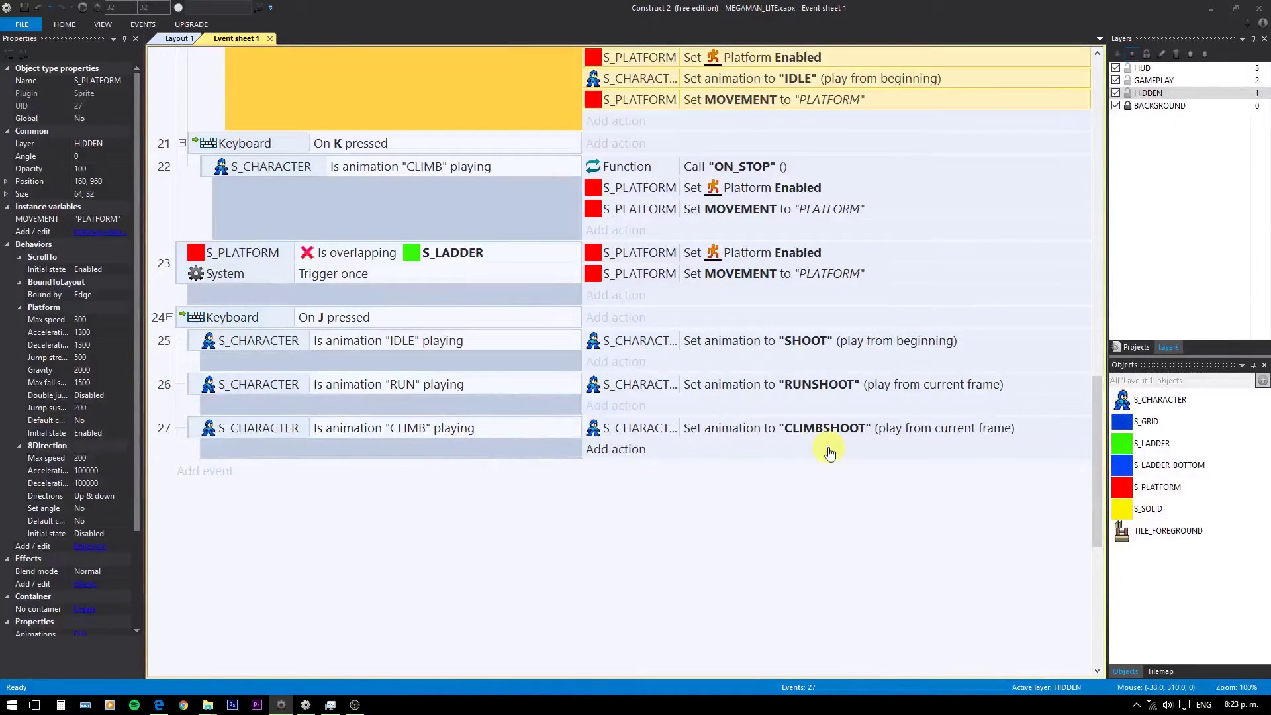
Add an S_PLATFORM Stop 8Direction action to the climbing shoot sub-event
{"action": "left_click", "coordinate": [643, 458]}
{"action": "left_click", "coordinate": [843, 207]}
{"action": "double_click", "coordinate": [844, 207]}
{"action": "double_click", "coordinate": [723, 198]}
{"action": "double_click", "coordinate": [723, 197]}
Add S_PLATFORM Start ignoring 8Direction user input to the same sub-event, then preview with F5
{"action": "left_click", "coordinate": [621, 478]}
{"action": "left_click", "coordinate": [857, 195]}
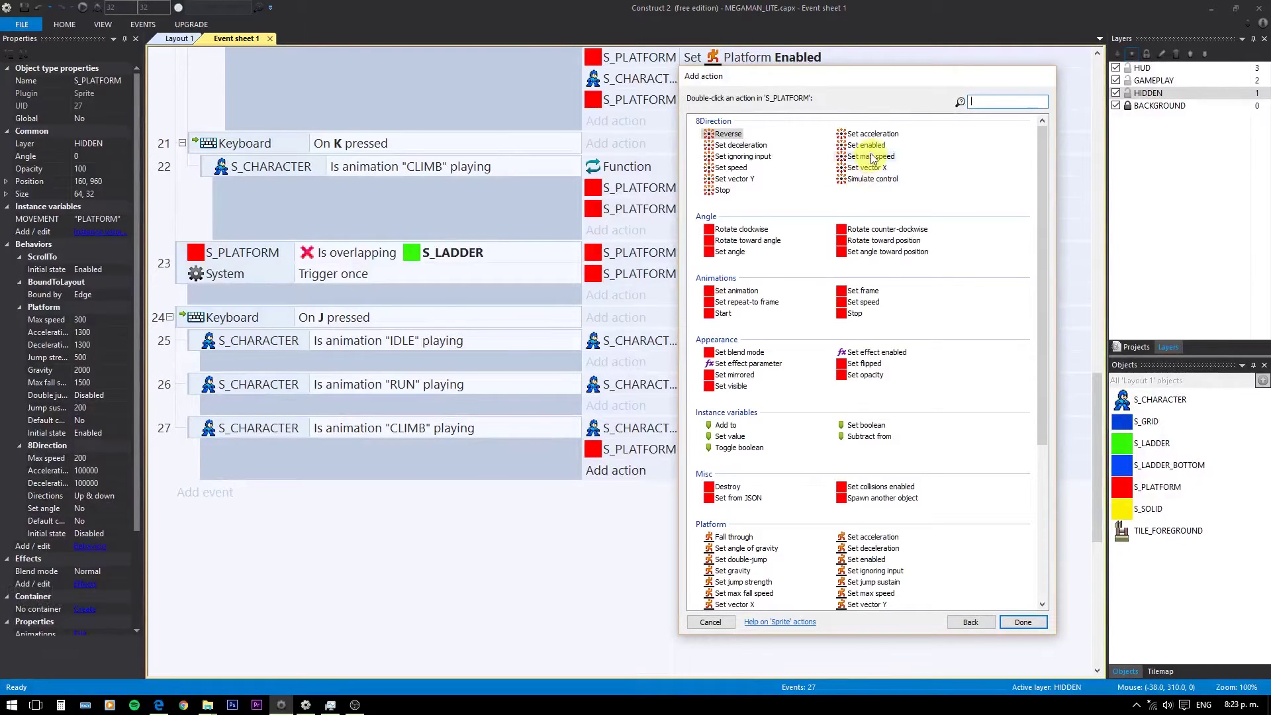
{"action": "double_click", "coordinate": [752, 162]}
{"action": "scroll", "scroll_direction": "down", "scroll_amount": 3}
{"action": "left_click", "coordinate": [692, 183]}
{"action": "left_click", "coordinate": [696, 435]}
{"action": "key", "text": "F5"}
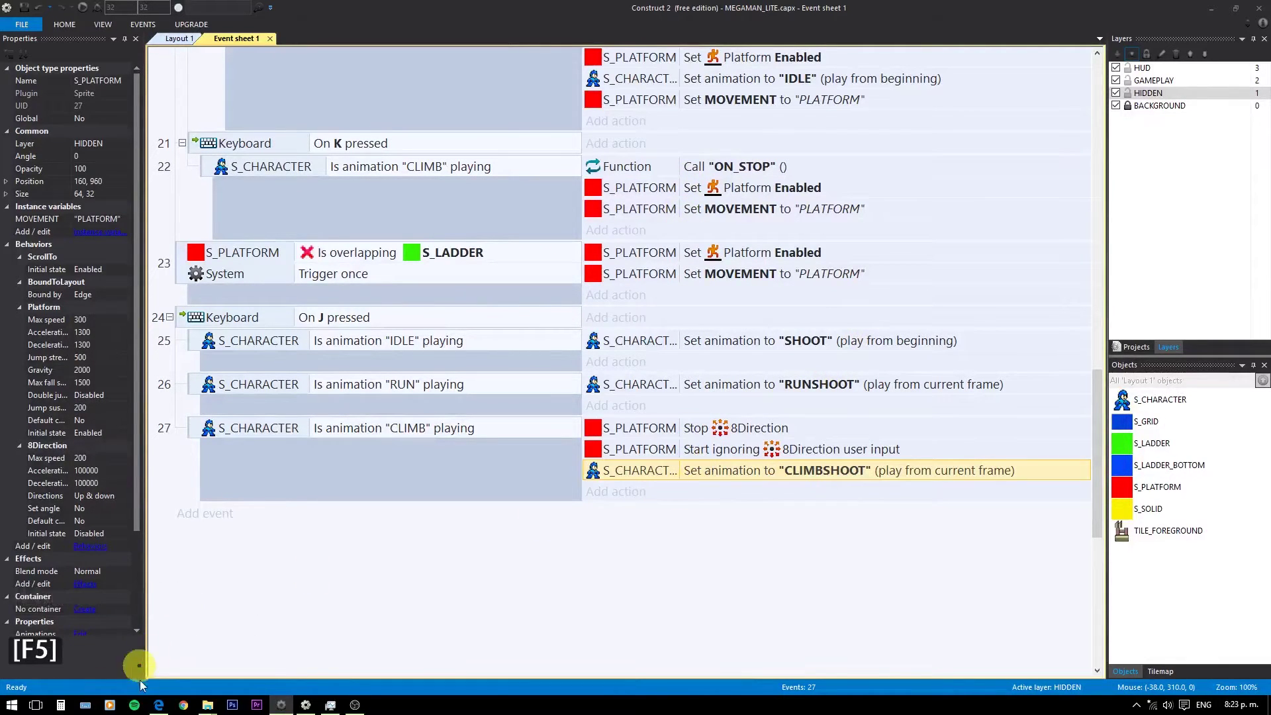
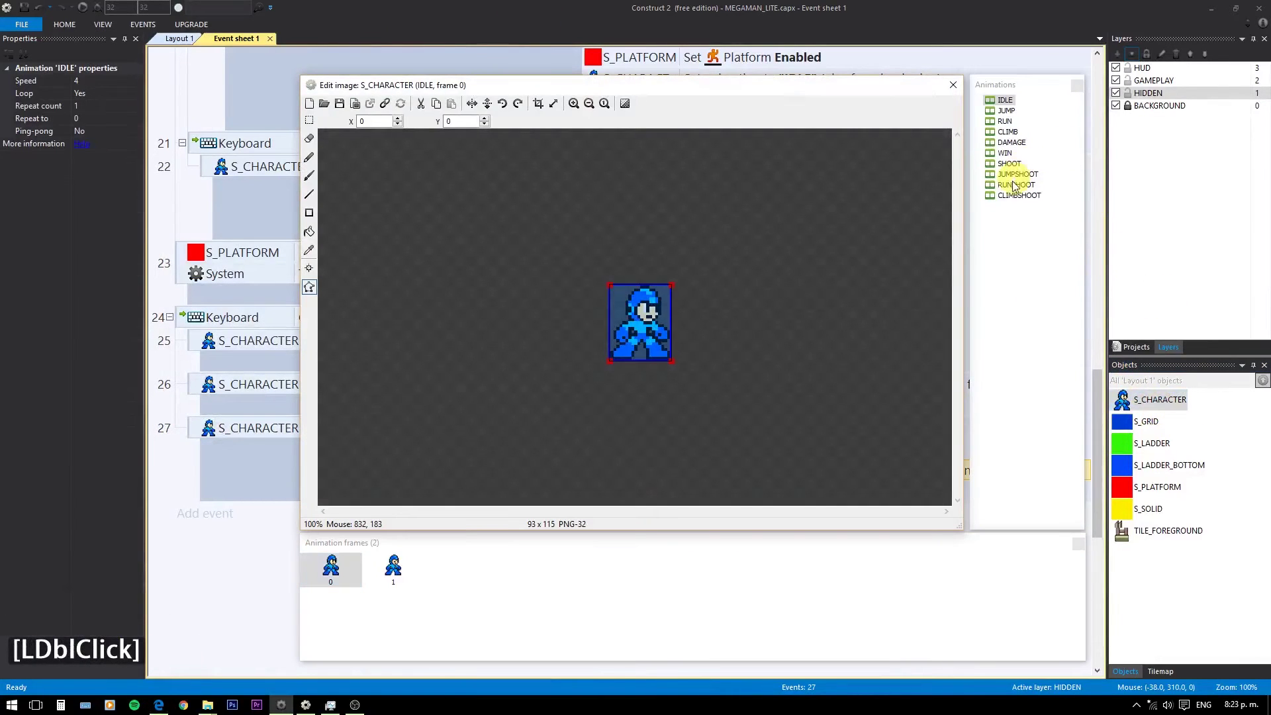
{"action": "left_click", "coordinate": [1011, 197]}
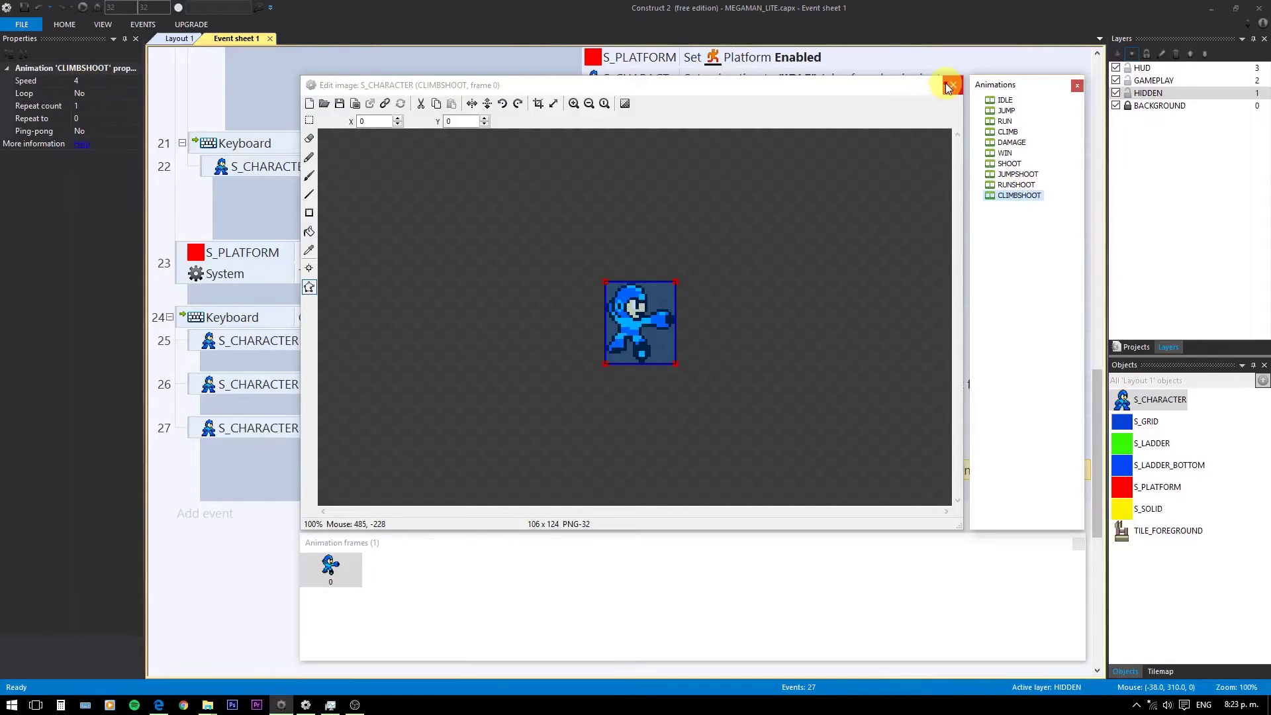
{"action": "left_click", "coordinate": [954, 88]}
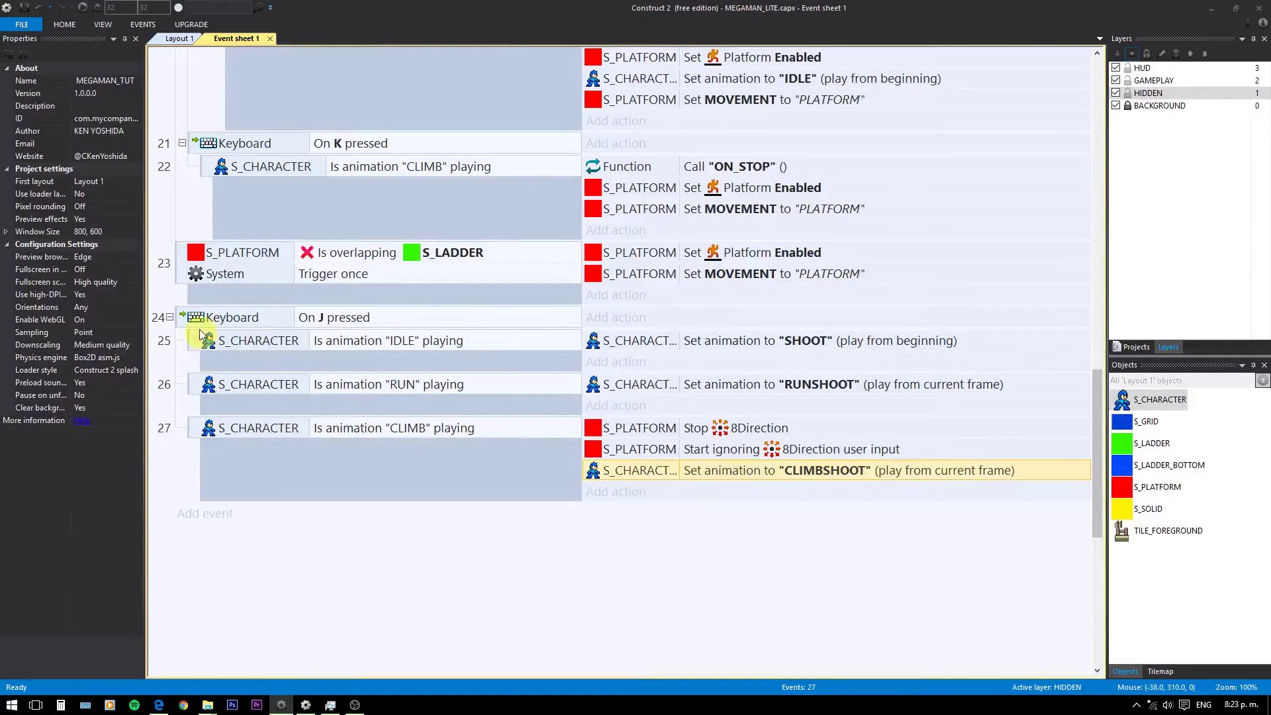
Insert a new blank event at the chosen spot near the top of the event sheet
{"action": "scroll", "scroll_direction": "up", "scroll_amount": 3}
{"action": "scroll", "scroll_direction": "up", "scroll_amount": 3}
{"action": "scroll", "scroll_direction": "up", "scroll_amount": 3}
{"action": "scroll", "scroll_direction": "down", "scroll_amount": 3}
{"action": "scroll", "scroll_direction": "up", "scroll_amount": 3}
{"action": "left_click", "coordinate": [185, 153]}
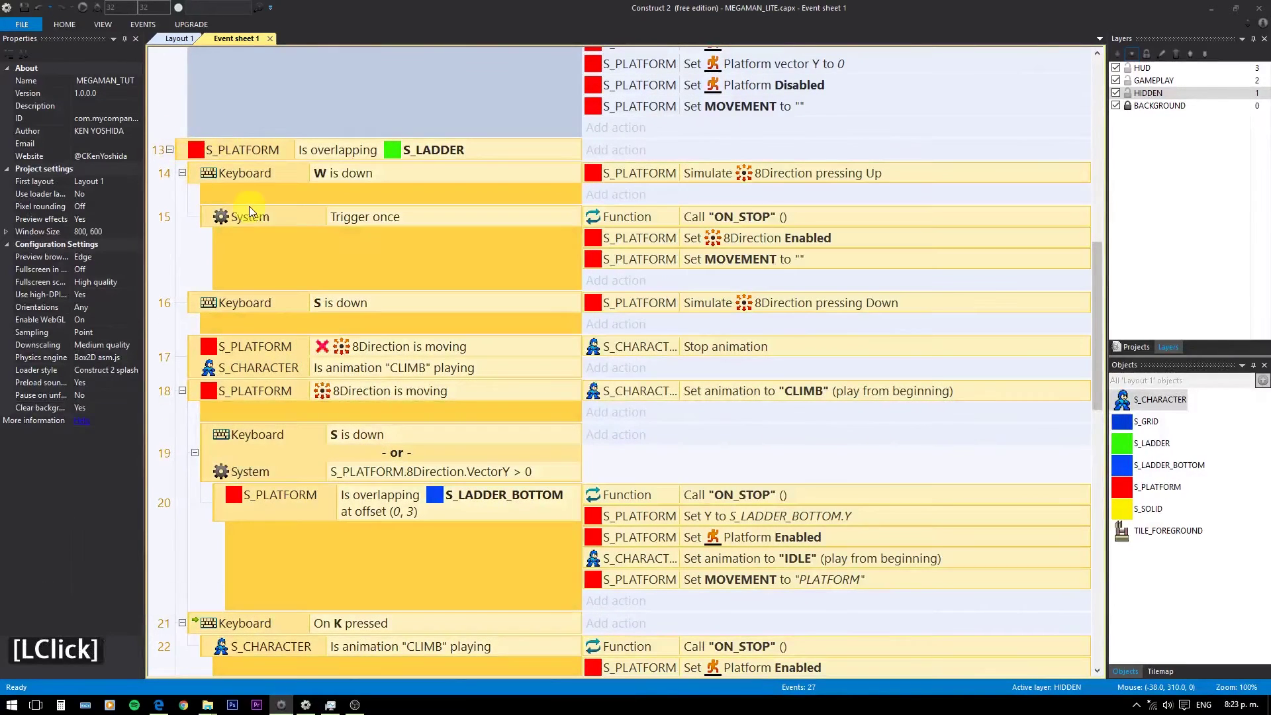
{"action": "type", "text": "b"}
{"action": "scroll", "scroll_direction": "down", "scroll_amount": 3}
{"action": "scroll", "scroll_direction": "down", "scroll_amount": 3}
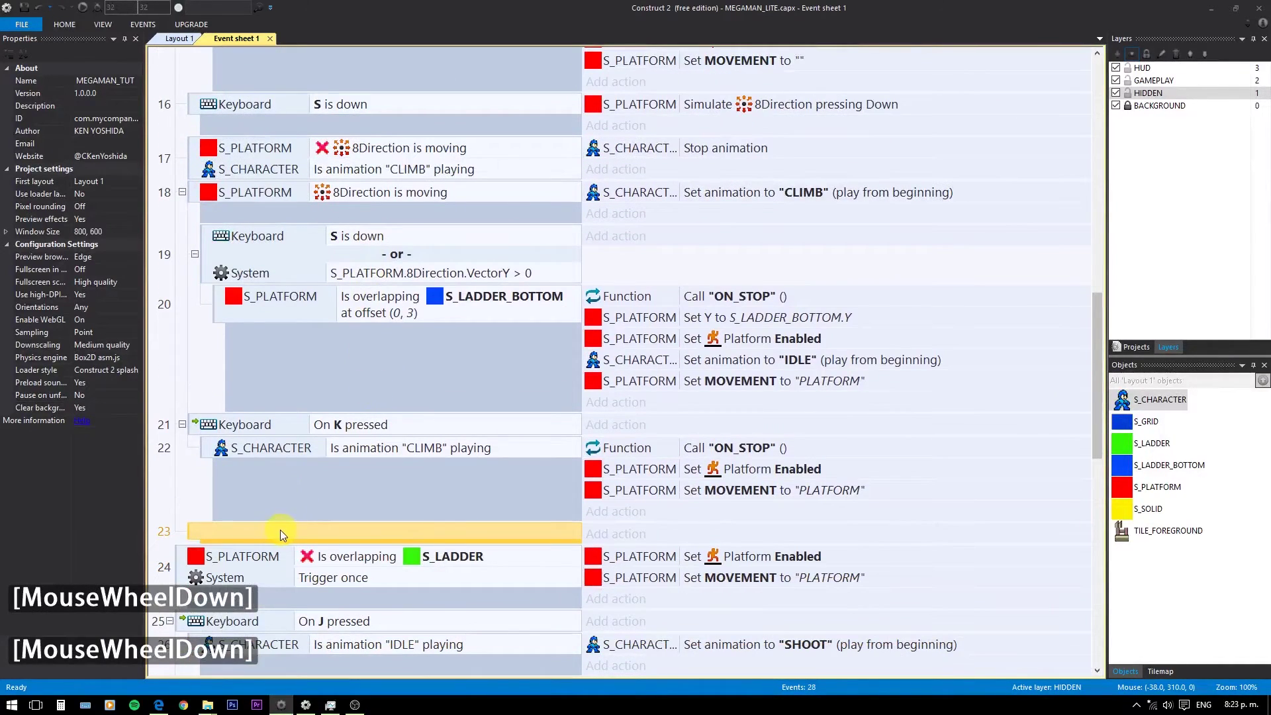
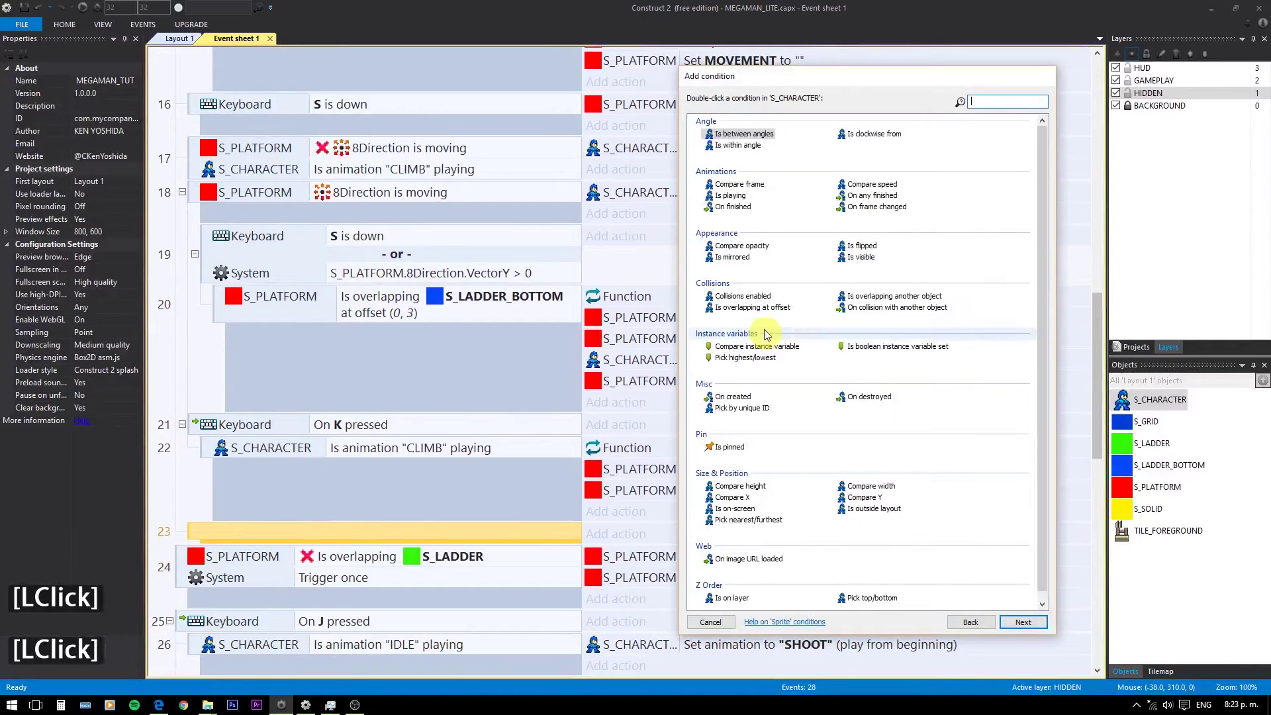
Give it the condition S_CHARACTER On animation "CLIMBSHOOT" finished
{"action": "double_click", "coordinate": [748, 216]}
{"action": "key", "text": "shift+2"}
{"action": "key", "text": "c"}
{"action": "type", "text": "CLIM"}
{"action": "key", "text": "Down"}
{"action": "key", "text": "Return"}
{"action": "key", "text": "Return"}
Start adding an S_PLATFORM action to the new CLIMBSHOOT-finished event
{"action": "scroll", "scroll_direction": "down", "scroll_amount": 3}
{"action": "double_click", "coordinate": [639, 494]}
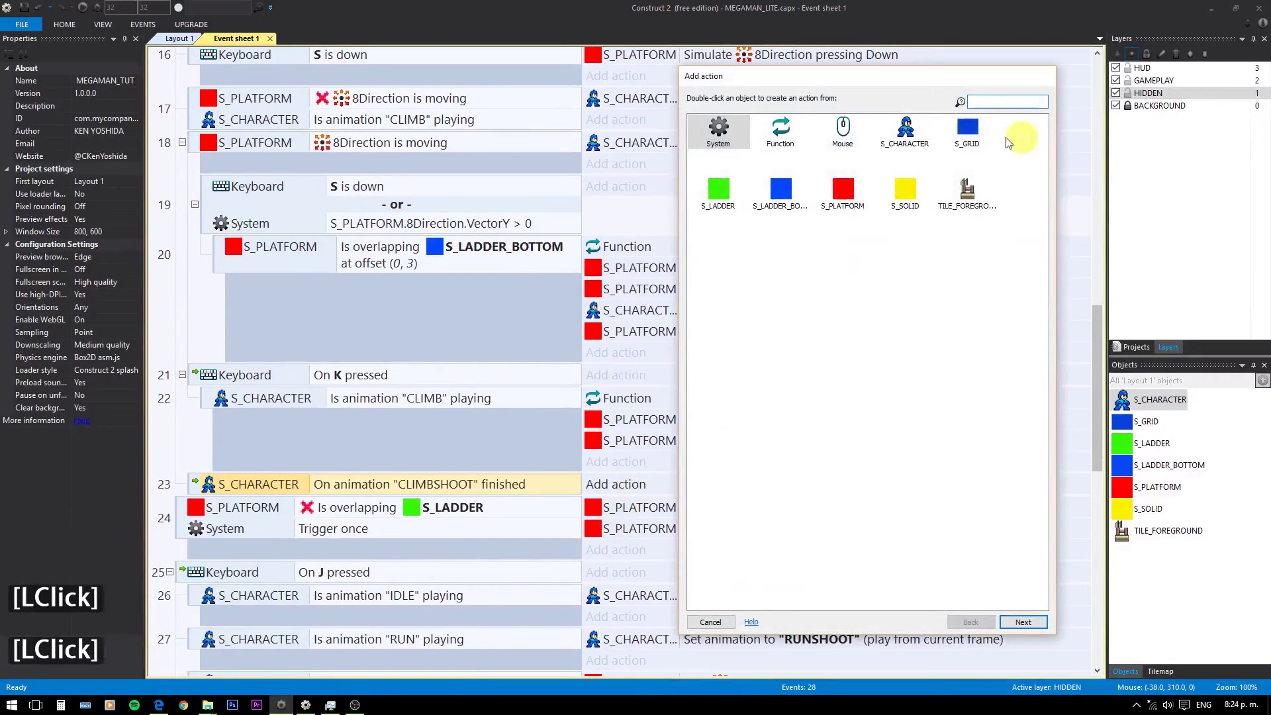
{"action": "double_click", "coordinate": [911, 143]}
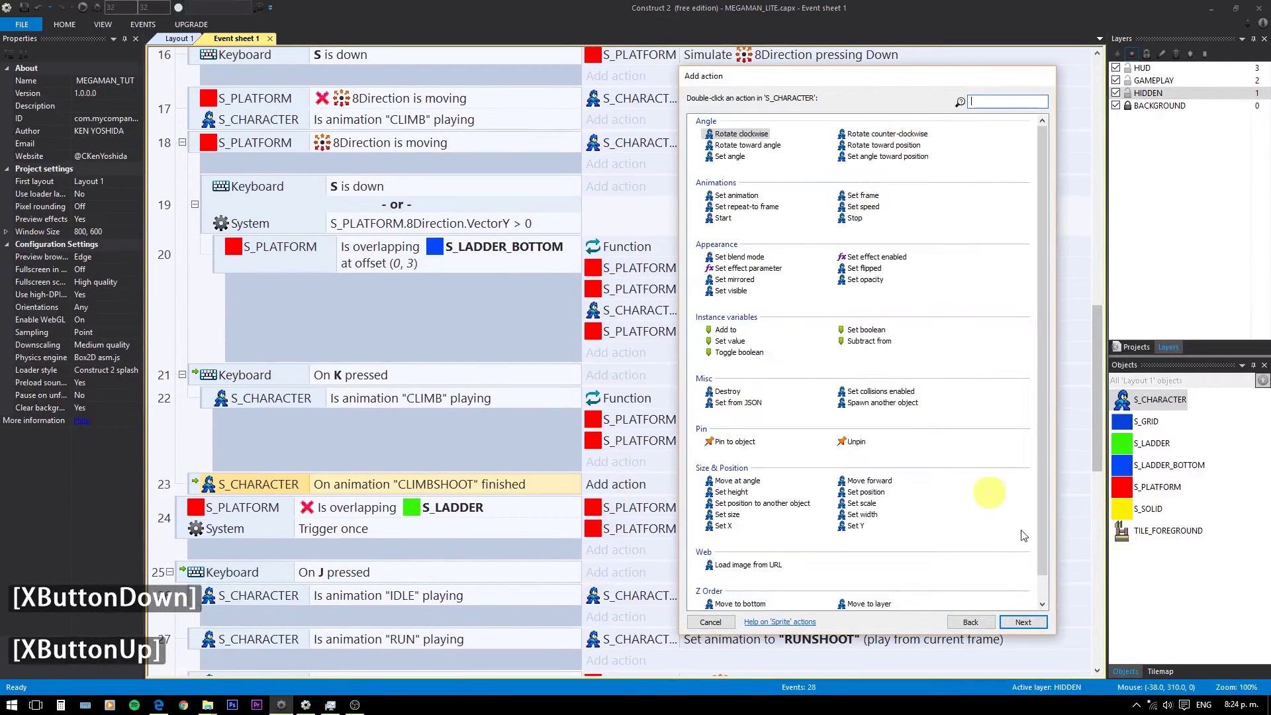
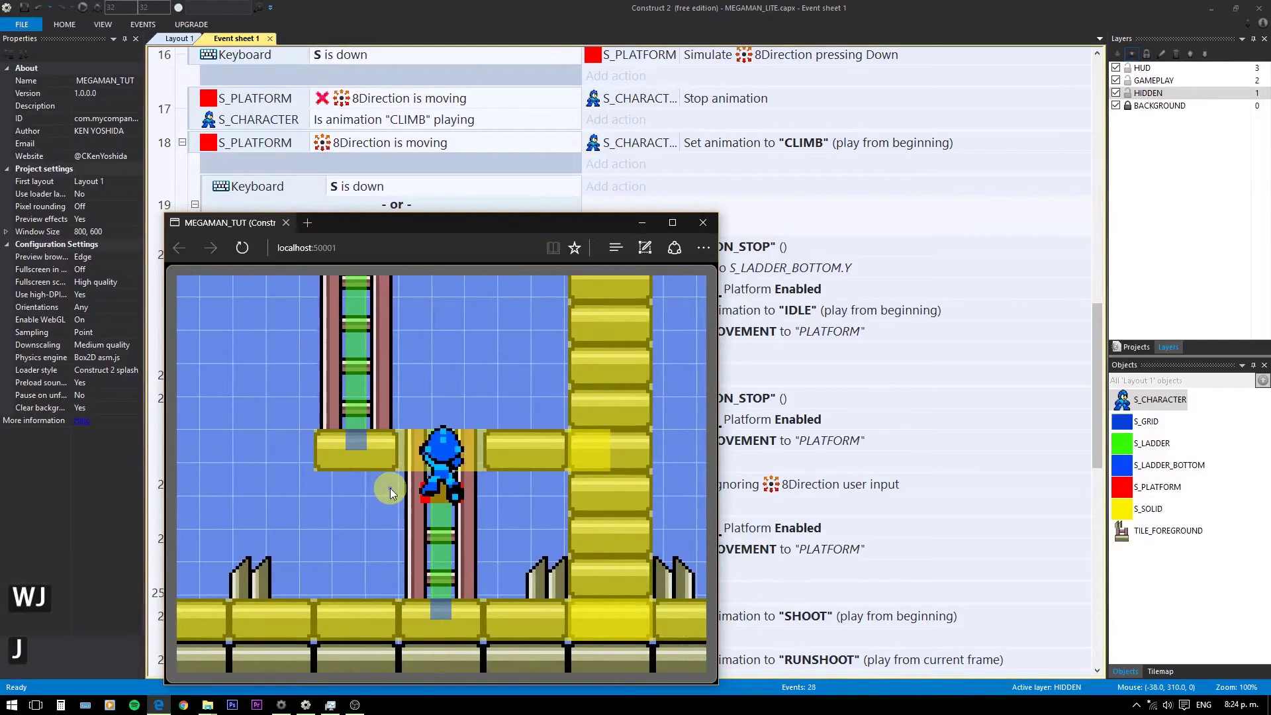
Move, climb and shoot with A, D, K and J in the preview to test CLIMBSHOOT on the ladder
{"action": "type", "text": "ajjjkJJJDjjjjakjj"}
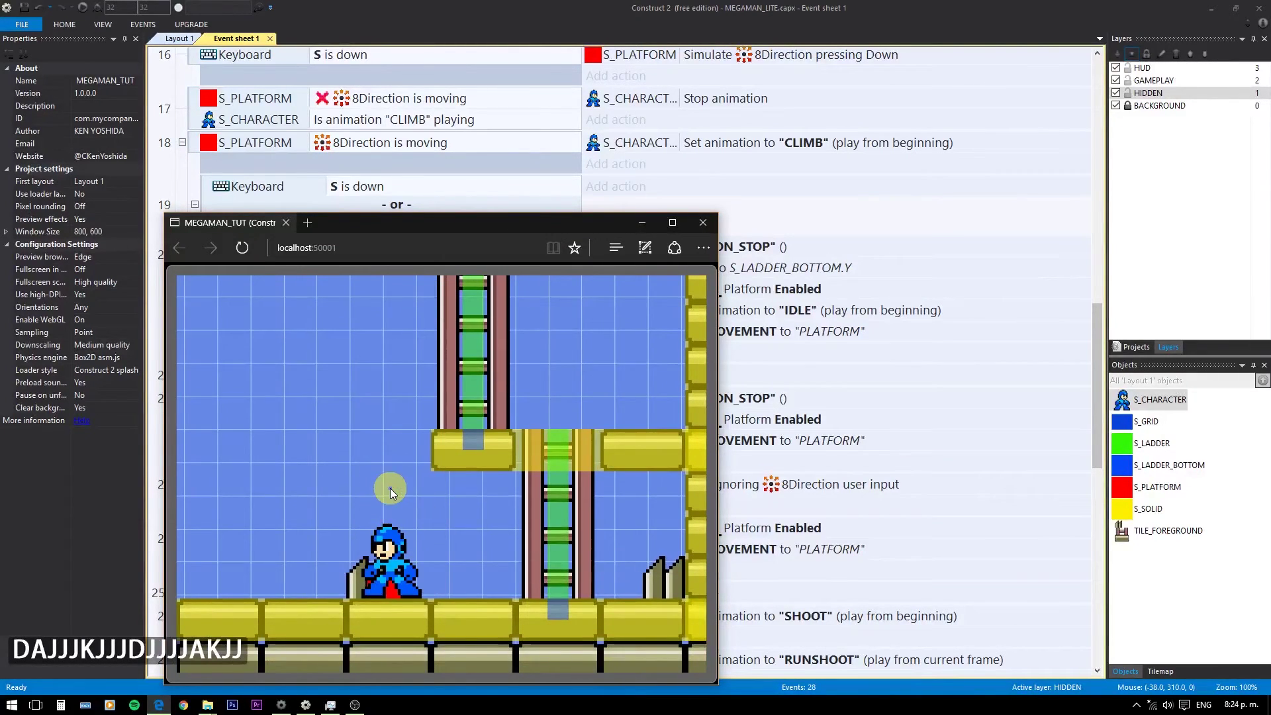
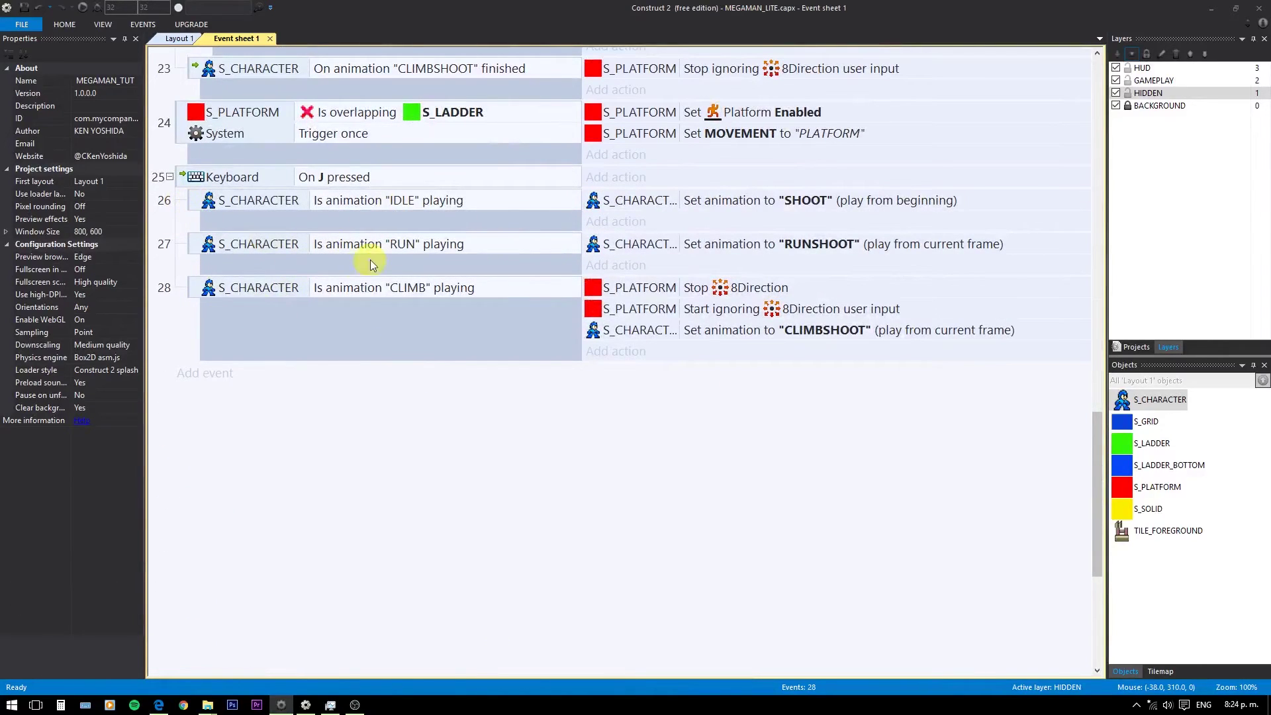
Select and duplicate the RUN-to-RUNSHOOT shooting sub-event
{"action": "left_click", "coordinate": [219, 267]}
{"action": "double_click", "coordinate": [220, 264]}
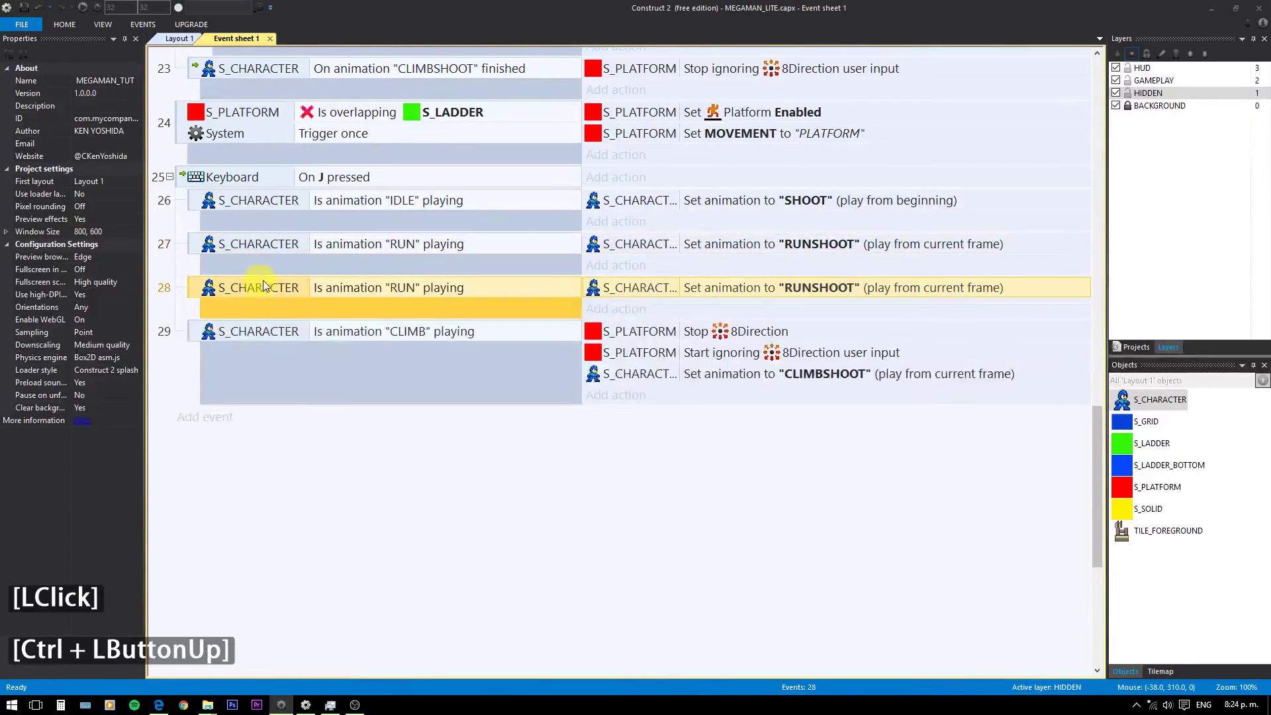
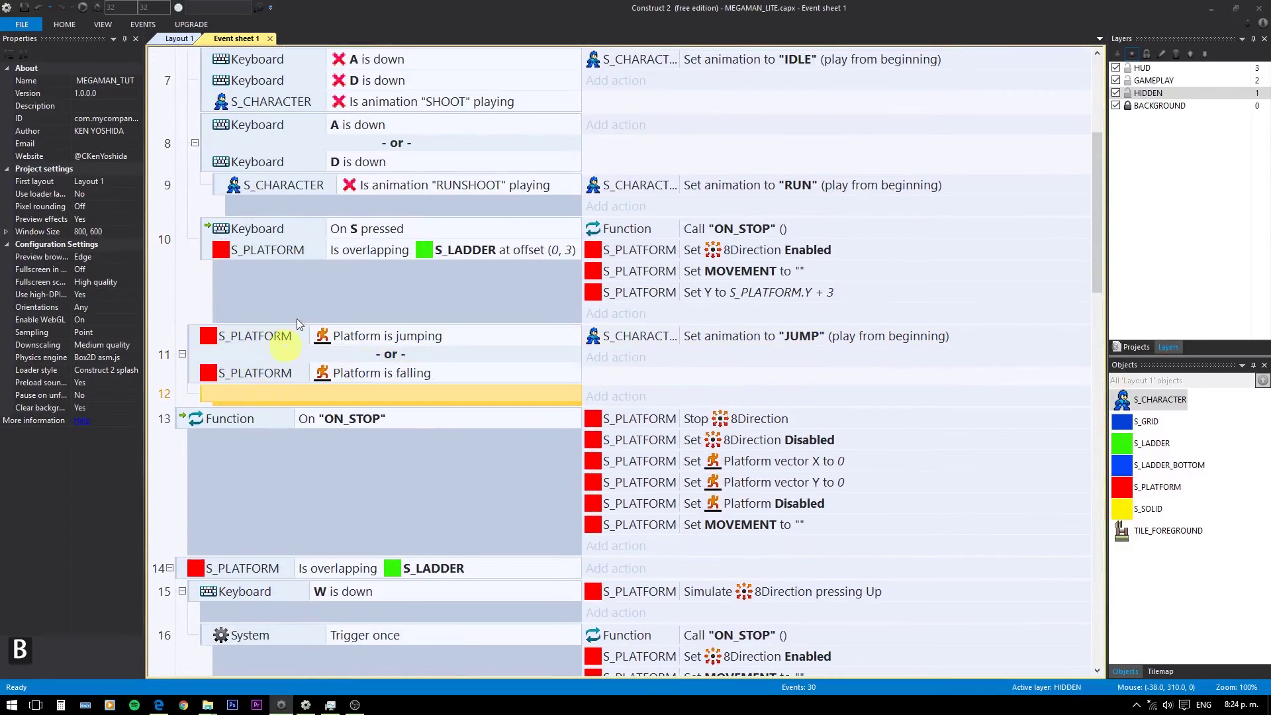
Set the jumping event's inverted condition to S_CHARACTER Is animation "JUMPSHOOT" playing
{"action": "left_click", "coordinate": [384, 196]}
{"action": "left_click", "coordinate": [401, 197]}
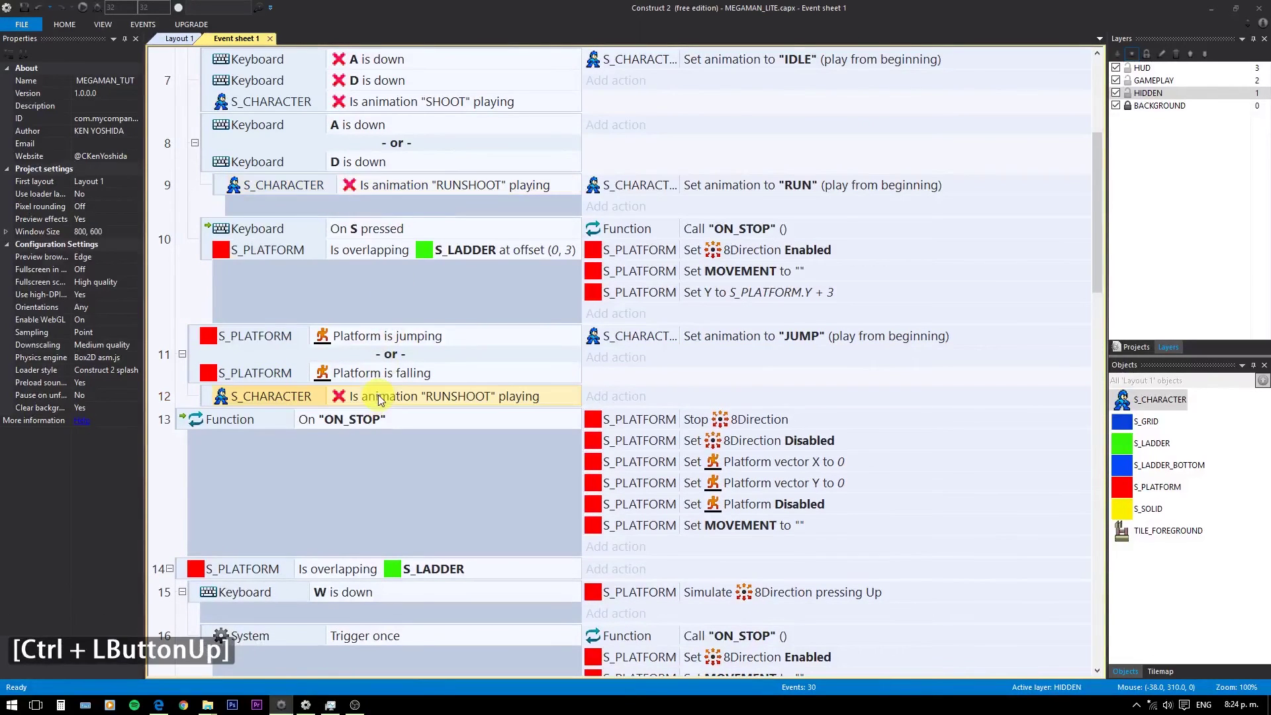
{"action": "left_click", "coordinate": [378, 399]}
{"action": "double_click", "coordinate": [378, 399]}
{"action": "key", "text": "shift+2"}
{"action": "type", "text": "jm"}
{"action": "key", "text": "BackSpace"}
{"action": "key", "text": "BackSpace"}
{"action": "key", "text": "shift+2"}
{"action": "type", "text": "[Shift + 2]JUm"}
{"action": "key", "text": "Down"}
{"action": "key", "text": "Return"}
{"action": "key", "text": "Return"}
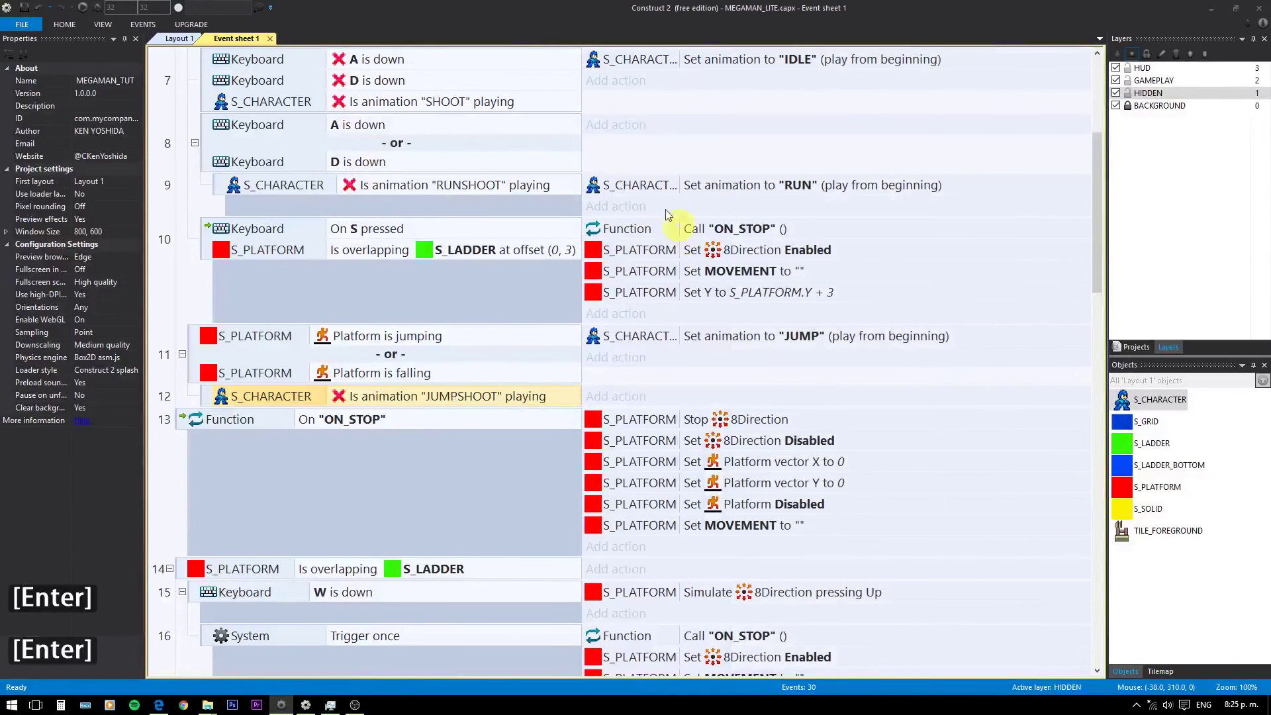
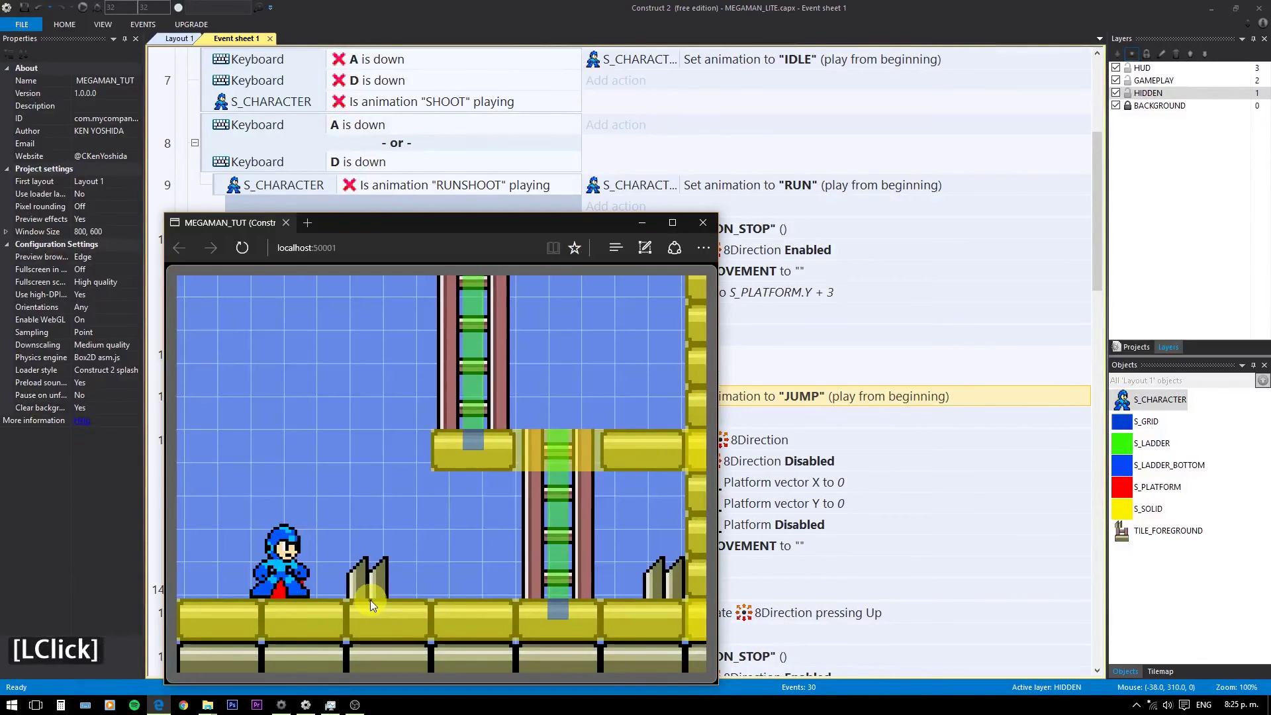
Test jumping and shooting with K and J in the running preview
{"action": "type", "text": "kjjj"}
{"action": "key", "text": "BackSpace"}
{"action": "type", "text": "kjjj"}
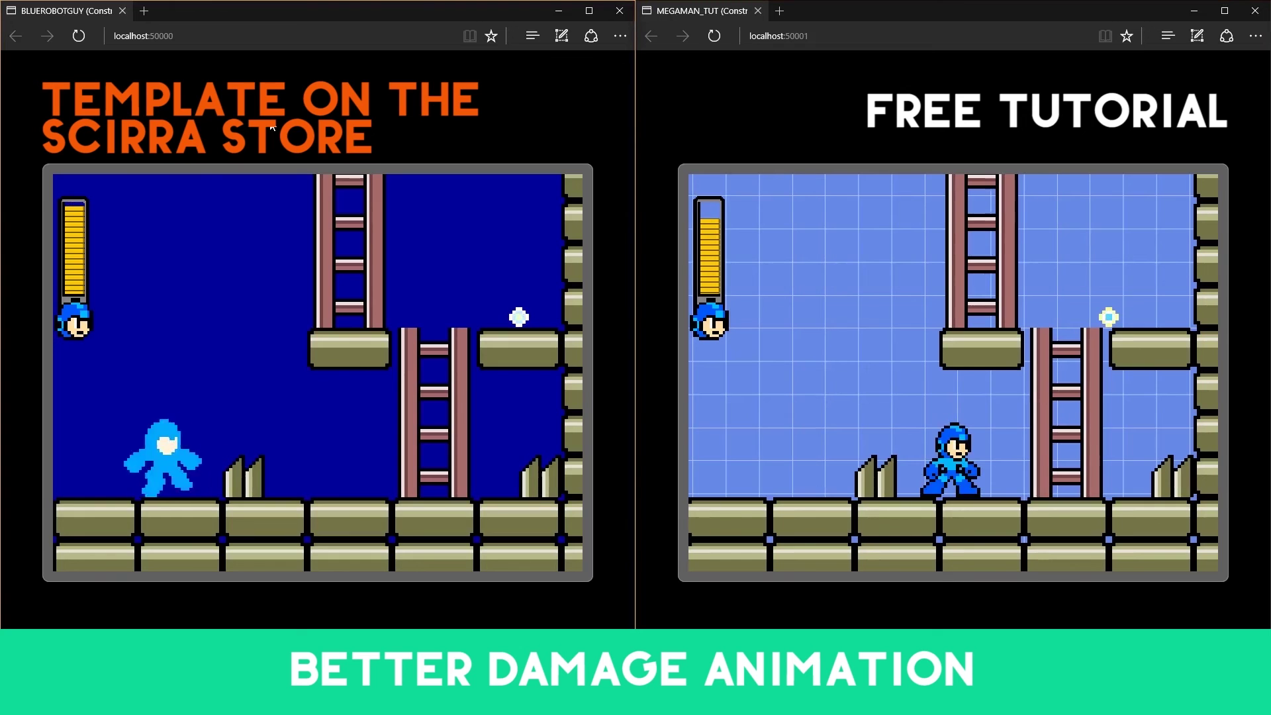